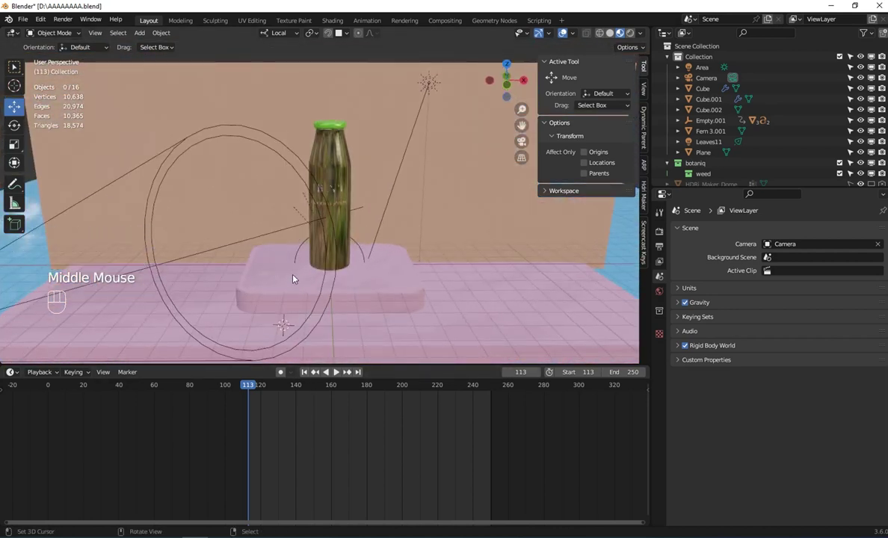
# Preview the scene in Rendered shading, then return to Material Preview
pyautogui.scroll(3)
pyautogui.middleClick(443, 24)
pyautogui.moveTo(302, 265); pyautogui.dragTo(641, 69)
pyautogui.click(630, 38)
pyautogui.scroll(-3)
pyautogui.middleClick(332, 164)
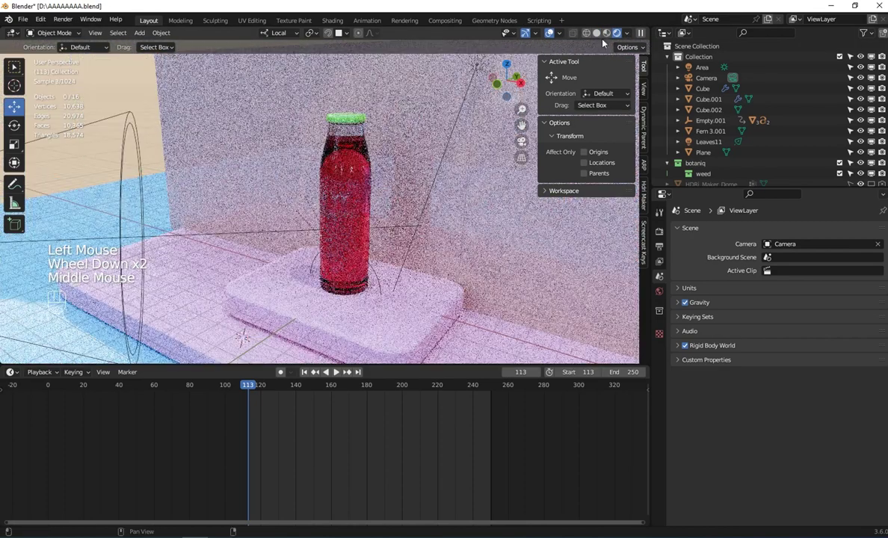
pyautogui.click(612, 35)
# Frame the red bottle up close in the viewport
pyautogui.moveTo(431, 177); pyautogui.dragTo(481, 173)
pyautogui.scroll(3)
pyautogui.middleClick(308, 188)
pyautogui.scroll(-3)
pyautogui.middleClick(316, 205)
pyautogui.rightClick(329, 199)
pyautogui.scroll(3)
pyautogui.moveTo(333, 206); pyautogui.dragTo(348, 173)
pyautogui.moveTo(348, 174); pyautogui.dragTo(356, 193)
pyautogui.moveTo(356, 194); pyautogui.dragTo(366, 169)
# Select the bottle and show its Subdivision and Collision modifiers
pyautogui.click(679, 99)
pyautogui.click(683, 100)
pyautogui.click(684, 112)
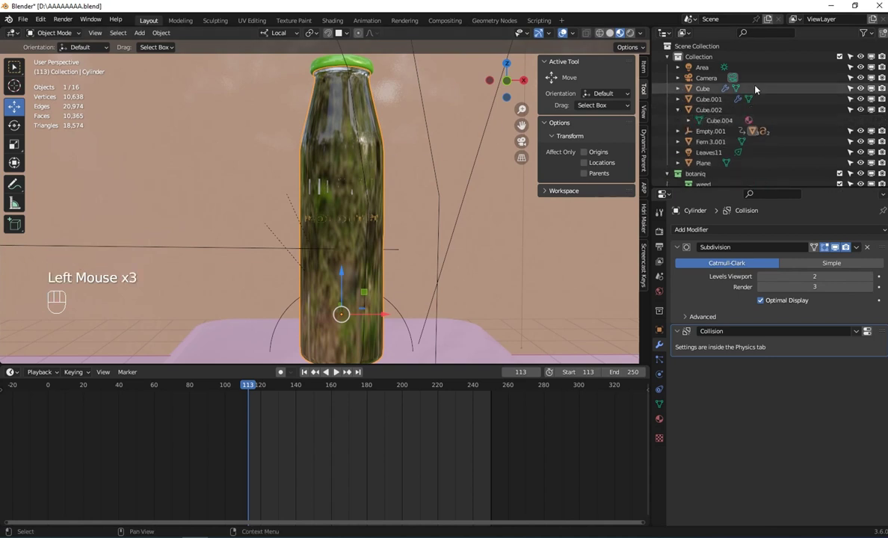
# Select the Cylinder bottle object under its Empty.001 parent in the Outliner
pyautogui.click(679, 112)
pyautogui.click(679, 124)
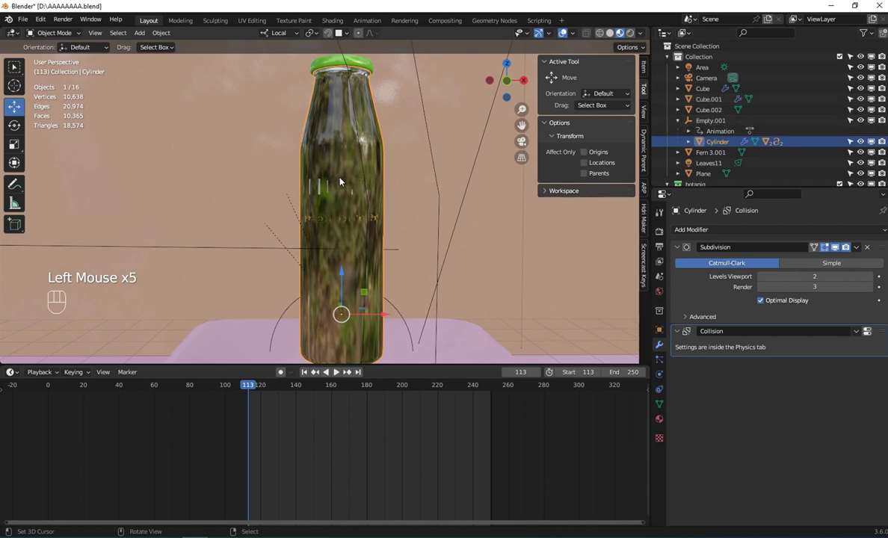
pyautogui.moveTo(339, 371); pyautogui.dragTo(333, 319)
pyautogui.rightClick(396, 309)
pyautogui.press('g')
pyautogui.moveTo(331, 403); pyautogui.dragTo(306, 398)
pyautogui.click(307, 379)
# Undo an accidental Shift+D duplicate of the Empty.001 parent
pyautogui.scroll(-3)
pyautogui.moveTo(345, 213); pyautogui.dragTo(344, 205)
pyautogui.scroll(3)
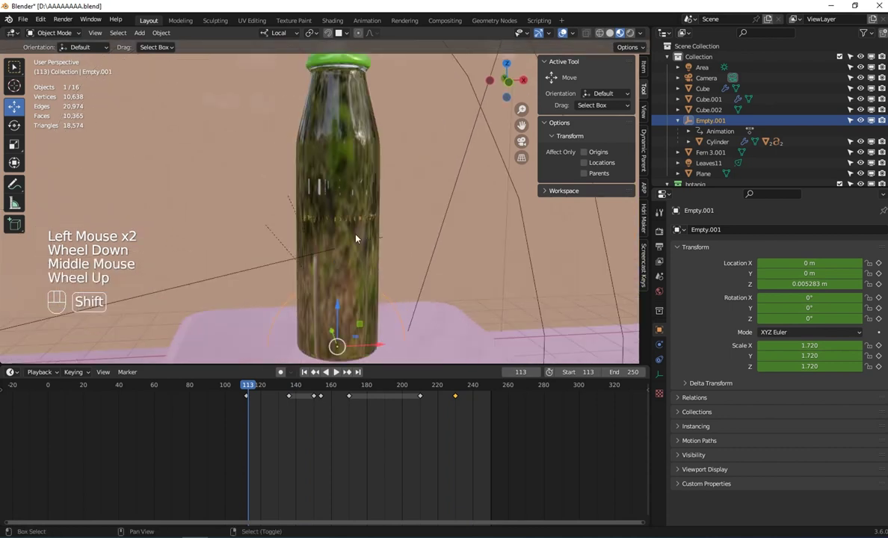
pyautogui.press('shift+d')
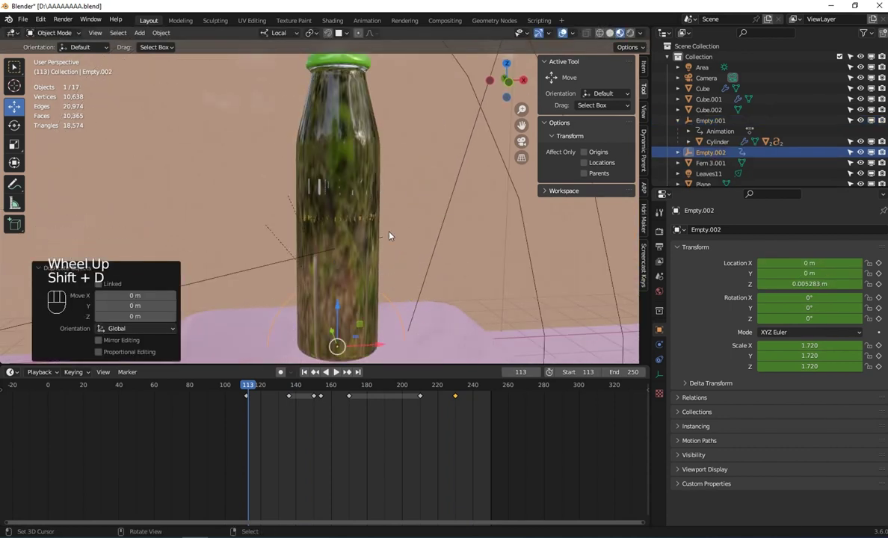
pyautogui.press('ctrl+z')
pyautogui.press('ctrl+z')
# Rename the Cylinder object to 'bottle'
pyautogui.rightClick(353, 210)
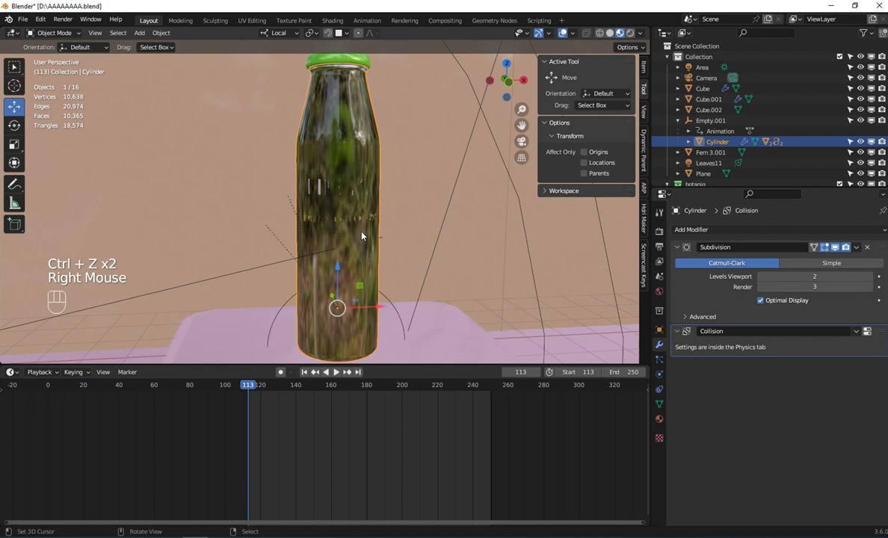
pyautogui.press('g')
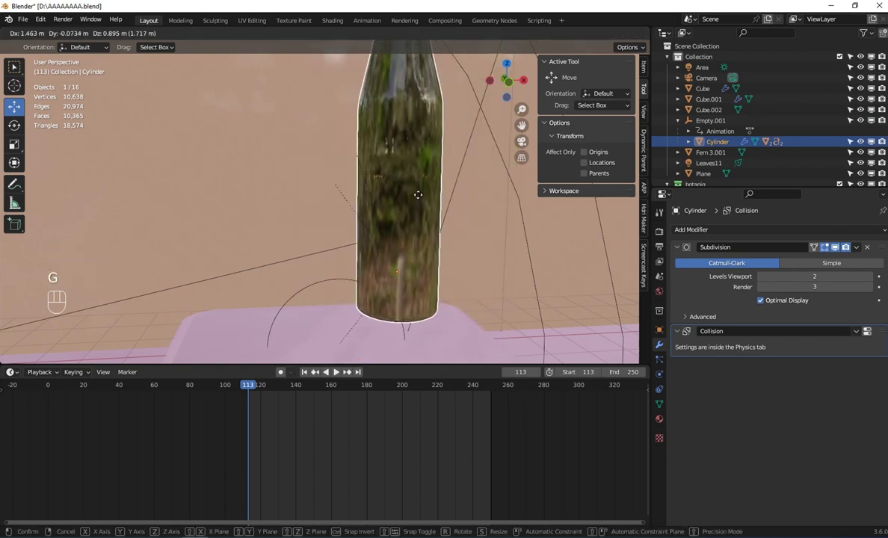
pyautogui.click(724, 142)
pyautogui.moveTo(724, 142); pyautogui.dragTo(518, 212)
pyautogui.press('t')
pyautogui.rightClick(366, 154)
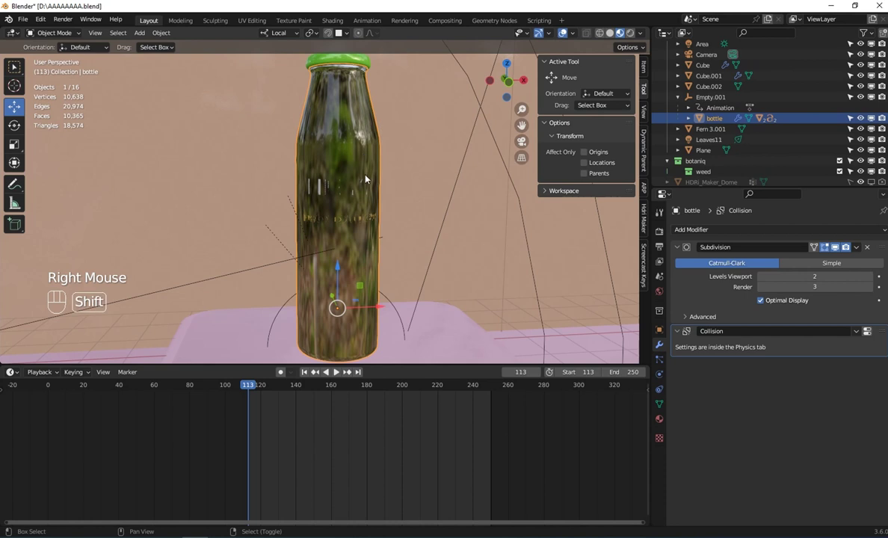
# Duplicate the bottle and rename the copy 'bottle. dup'
pyautogui.press('shift+d')
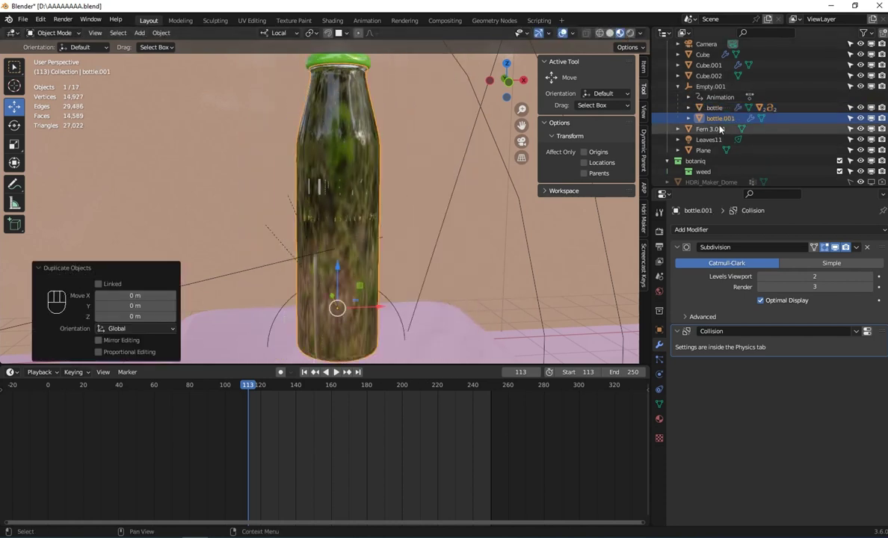
pyautogui.click(722, 124)
pyautogui.moveTo(722, 125); pyautogui.dragTo(32, 160)
pyautogui.press('BackSpace')
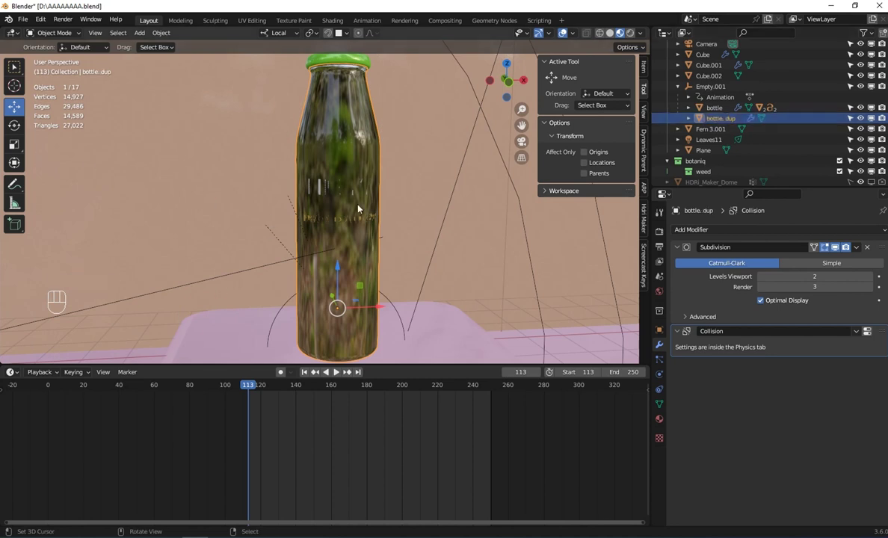
# Apply the duplicate's Subdivision modifier, leaving only Collision
pyautogui.moveTo(331, 187); pyautogui.dragTo(340, 190)
pyautogui.middleClick(340, 193)
pyautogui.scroll(3)
pyautogui.moveTo(340, 206); pyautogui.dragTo(417, 240)
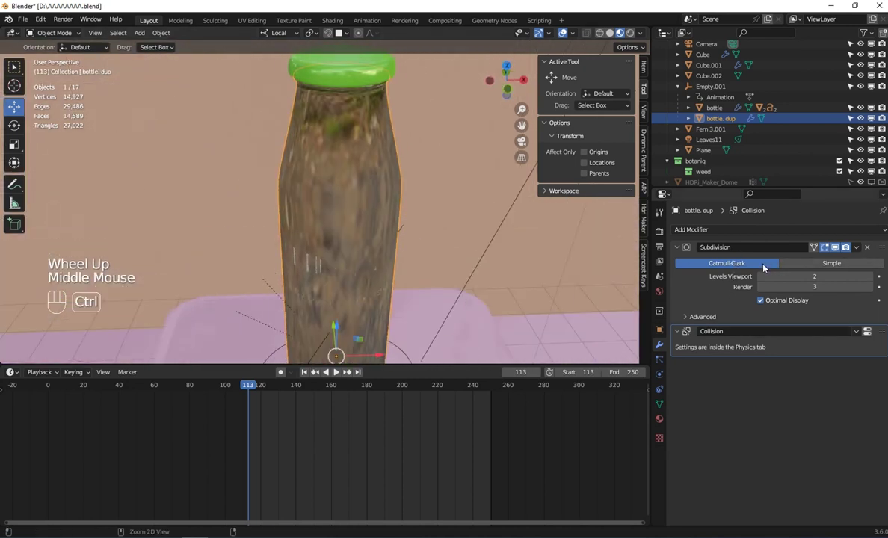
pyautogui.press('ctrl+a')
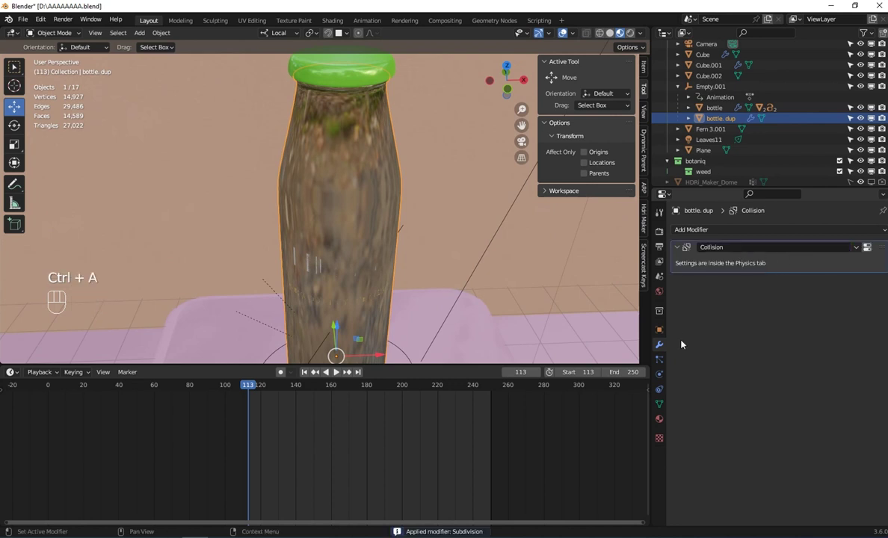
# Remove the Collision modifier from bottle.dup
pyautogui.click(655, 366)
pyautogui.click(665, 358)
pyautogui.click(666, 384)
pyautogui.click(750, 246)
pyautogui.click(667, 343)
# Add a new particle system to bottle.dup
pyautogui.scroll(-3)
pyautogui.middleClick(426, 212)
pyautogui.middleClick(409, 193)
pyautogui.moveTo(372, 191); pyautogui.dragTo(389, 184)
pyautogui.middleClick(418, 180)
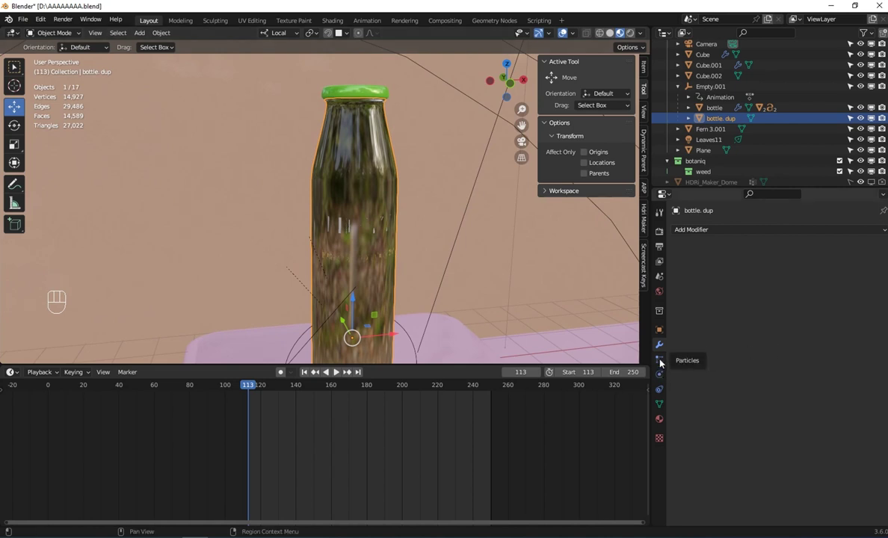
pyautogui.click(663, 362)
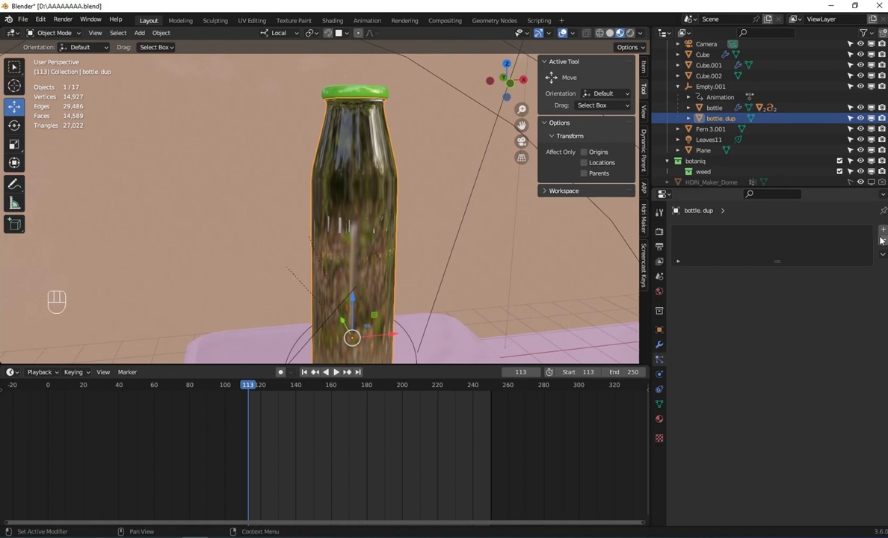
pyautogui.click(883, 232)
# Play the animation to preview the particles emitting from the bottle
pyautogui.scroll(-3)
pyautogui.click(339, 373)
pyautogui.scroll(3)
pyautogui.scroll(-3)
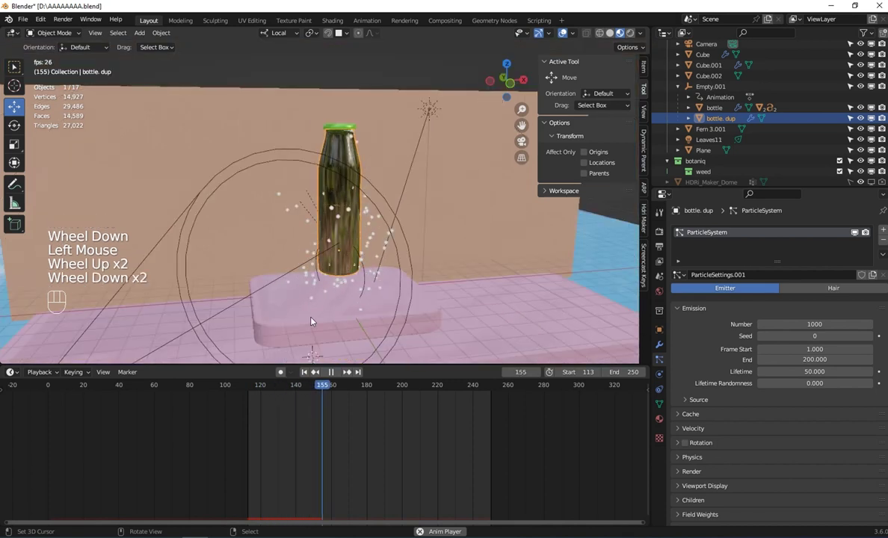
# Set the particle emission Number to 500 with End at frame 1
pyautogui.moveTo(376, 292); pyautogui.dragTo(358, 329)
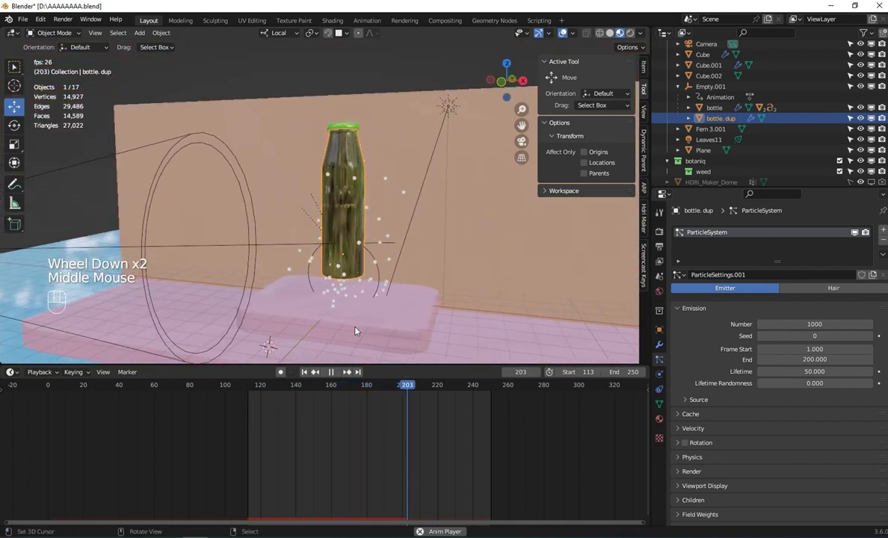
pyautogui.rightClick(358, 329)
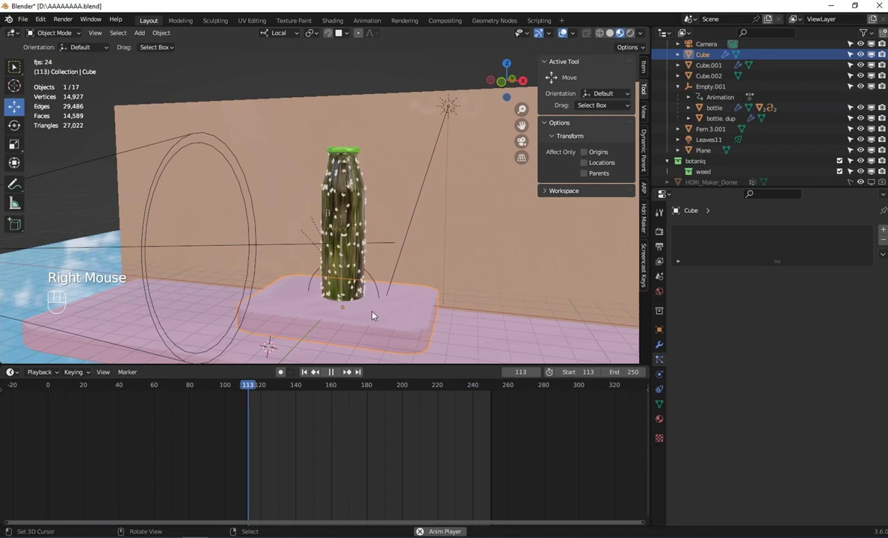
pyautogui.scroll(-3)
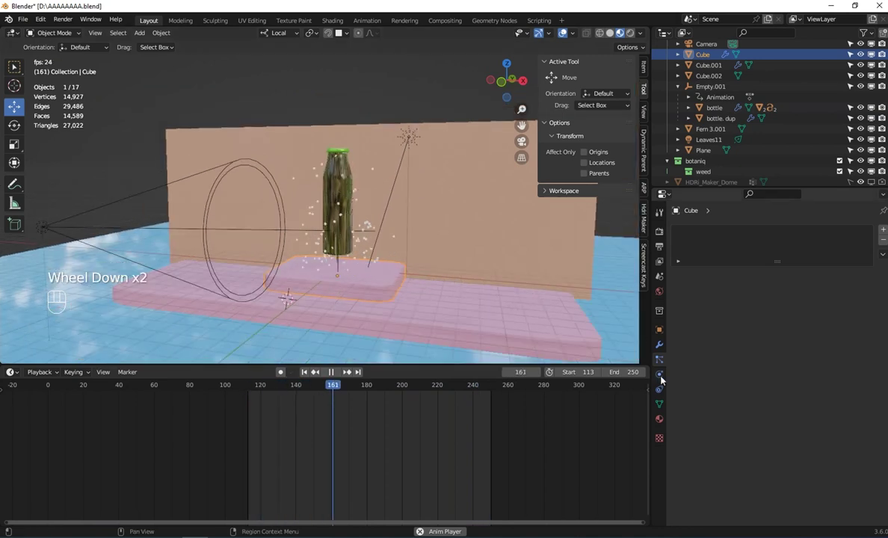
pyautogui.click(665, 380)
pyautogui.middleClick(352, 293)
pyautogui.rightClick(357, 333)
pyautogui.rightClick(349, 279)
pyautogui.rightClick(352, 320)
pyautogui.rightClick(352, 301)
# Set the Timeline Start frame to 1
pyautogui.moveTo(354, 323); pyautogui.dragTo(349, 271)
pyautogui.scroll(3)
pyautogui.rightClick(350, 227)
pyautogui.middleClick(349, 219)
pyautogui.scroll(3)
pyautogui.middleClick(337, 208)
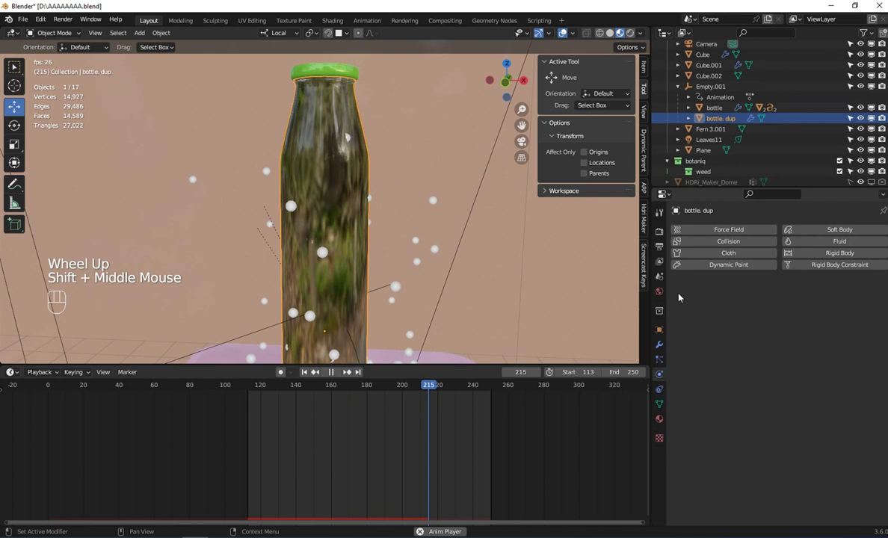
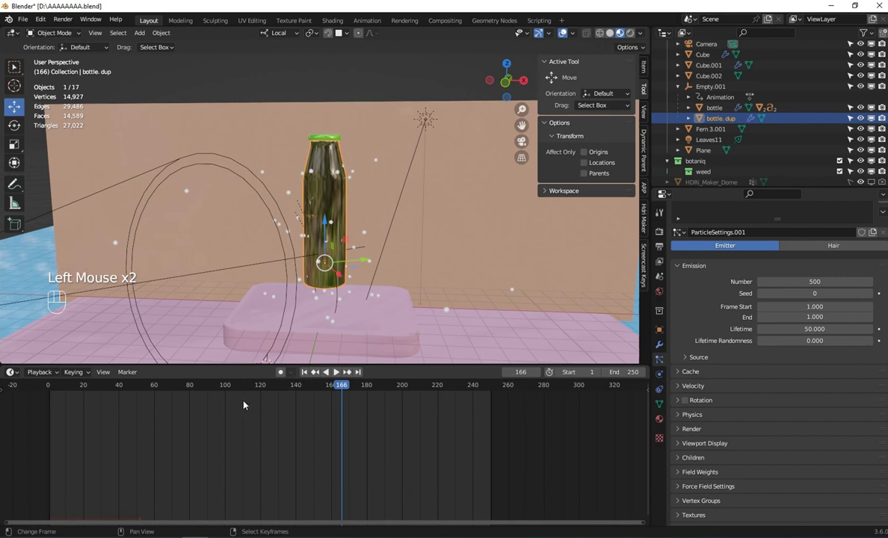
# Set the particle Lifetime to 360 frames
pyautogui.click(309, 372)
pyautogui.click(339, 375)
pyautogui.scroll(3)
pyautogui.moveTo(327, 284); pyautogui.dragTo(340, 242)
pyautogui.scroll(-3)
pyautogui.scroll(-3)
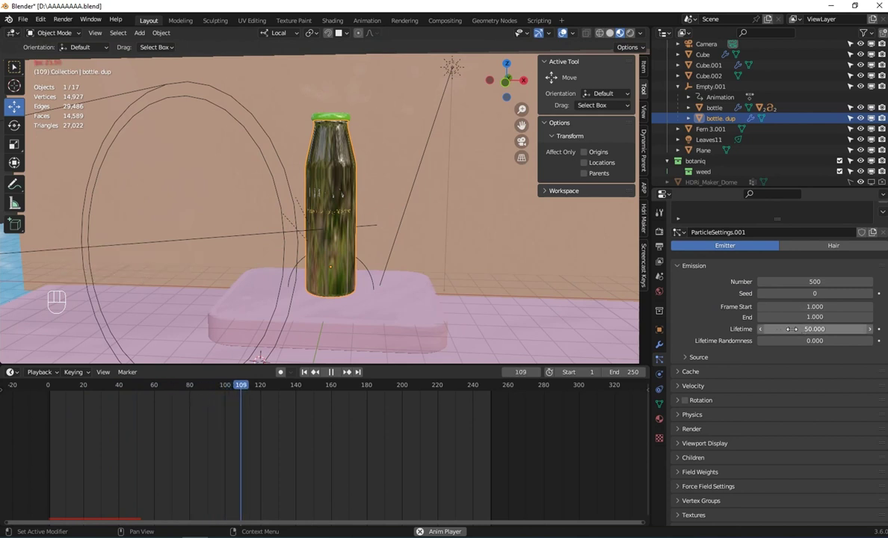
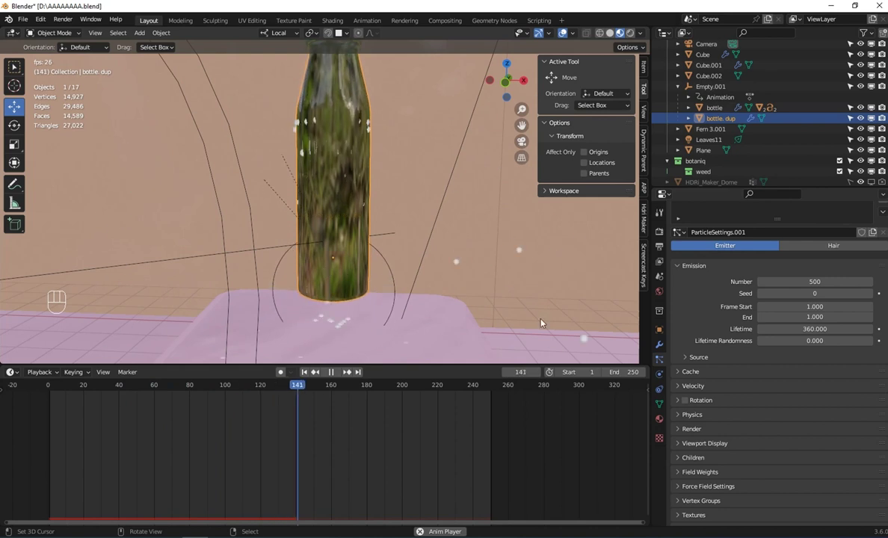
# Set the particles' Render As to None
pyautogui.scroll(-3)
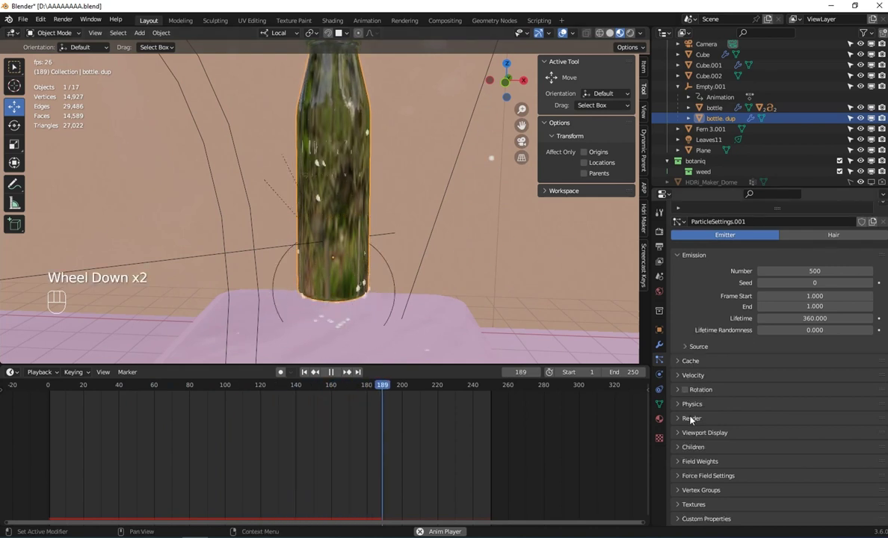
pyautogui.scroll(-3)
pyautogui.click(705, 465)
pyautogui.scroll(-3)
pyautogui.moveTo(816, 410); pyautogui.dragTo(763, 409)
pyautogui.click(682, 375)
pyautogui.click(303, 375)
pyautogui.click(702, 408)
pyautogui.moveTo(775, 424); pyautogui.dragTo(718, 412)
pyautogui.click(679, 392)
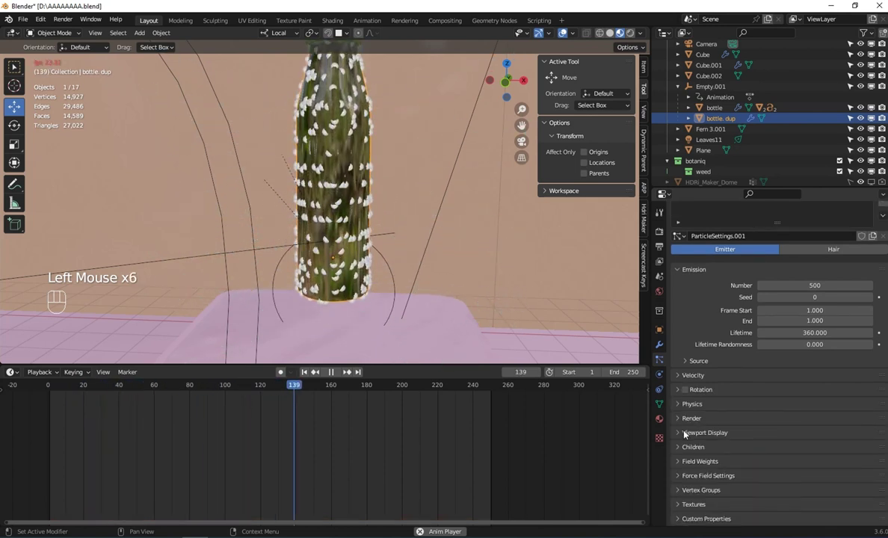
# Set the particles' Viewport Display As to None
pyautogui.click(691, 419)
pyautogui.click(793, 432)
pyautogui.moveTo(792, 434); pyautogui.dragTo(786, 450)
pyautogui.moveTo(682, 474); pyautogui.dragTo(696, 476)
pyautogui.moveTo(787, 491); pyautogui.dragTo(776, 481)
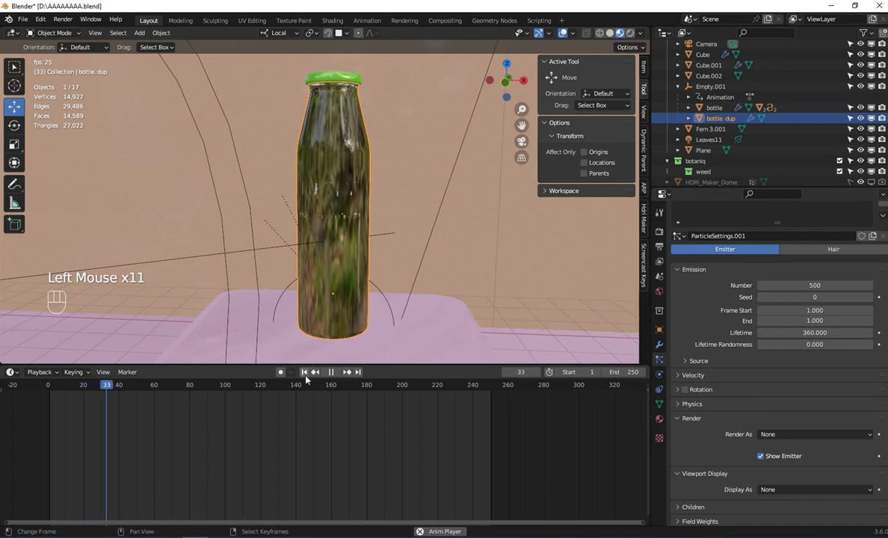
# Replay the animation from frame 1 to confirm the particles are hidden
pyautogui.click(307, 374)
pyautogui.scroll(-3)
pyautogui.moveTo(348, 217); pyautogui.dragTo(372, 223)
pyautogui.scroll(3)
pyautogui.moveTo(365, 230); pyautogui.dragTo(399, 213)
pyautogui.middleClick(395, 250)
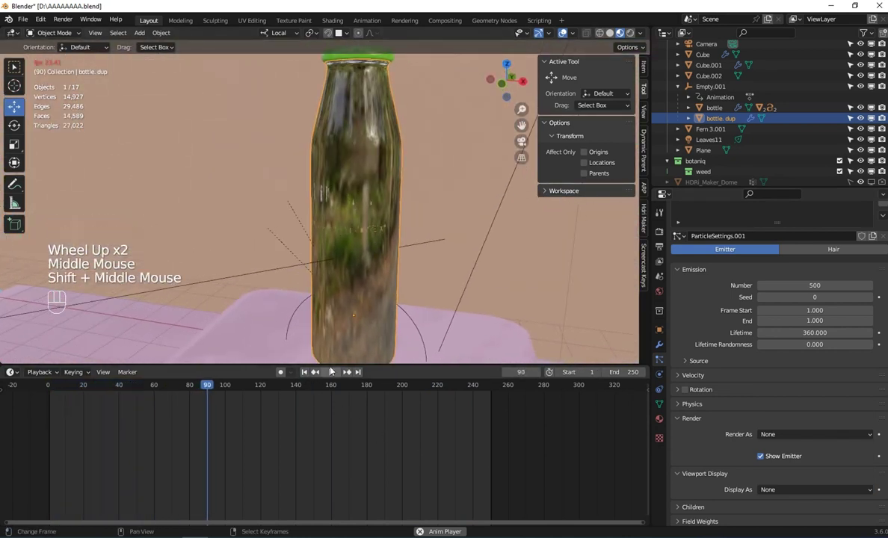
pyautogui.click(340, 374)
pyautogui.moveTo(295, 372); pyautogui.dragTo(313, 372)
pyautogui.click(313, 373)
pyautogui.middleClick(380, 263)
pyautogui.click(661, 346)
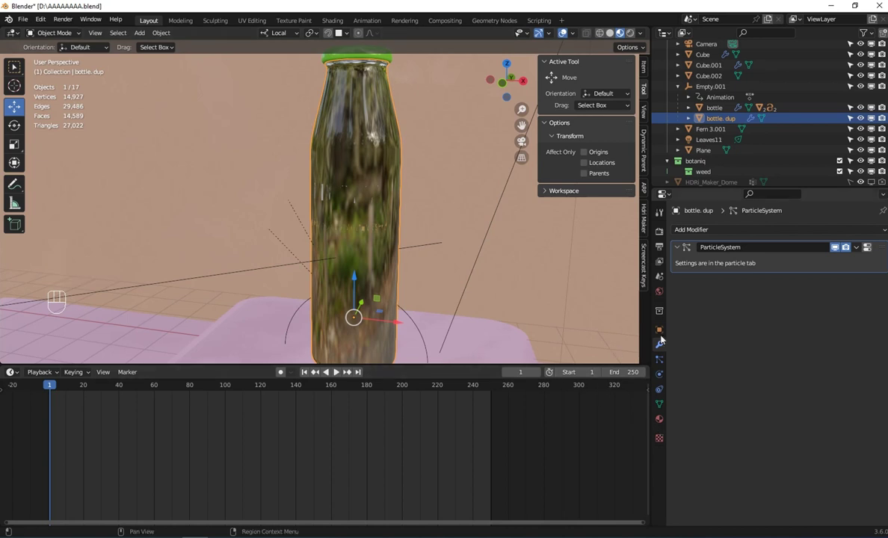
# Move the view in close to the bottle's shoulder
pyautogui.moveTo(696, 232); pyautogui.dragTo(842, 279)
pyautogui.scroll(3)
pyautogui.moveTo(347, 198); pyautogui.dragTo(305, 344)
pyautogui.scroll(3)
pyautogui.middleClick(314, 290)
pyautogui.scroll(-3)
pyautogui.moveTo(310, 271); pyautogui.dragTo(334, 244)
pyautogui.scroll(-3)
# Toggle bottle.dup into Edit Mode and back to Object Mode
pyautogui.press('Tab')
pyautogui.scroll(3)
pyautogui.scroll(-3)
pyautogui.scroll(3)
pyautogui.scroll(-3)
pyautogui.press('Tab')
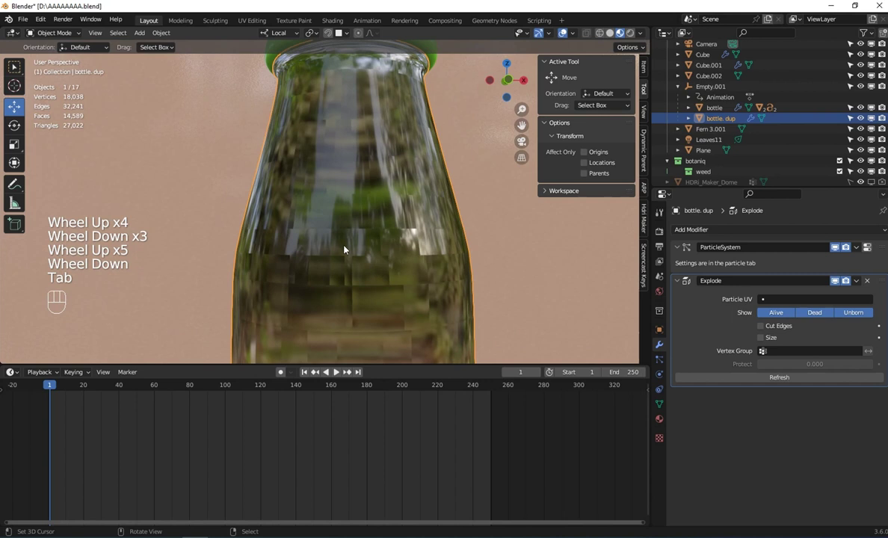
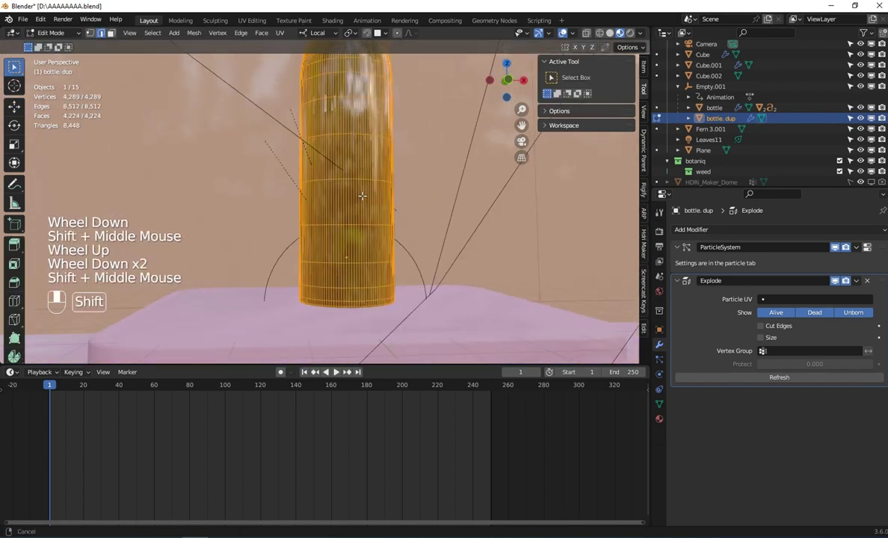
pyautogui.press('Tab')
pyautogui.scroll(3)
pyautogui.scroll(-3)
# Play the timeline to preview the explosion, then return to frame 1
pyautogui.click(337, 374)
pyautogui.moveTo(345, 188); pyautogui.dragTo(332, 309)
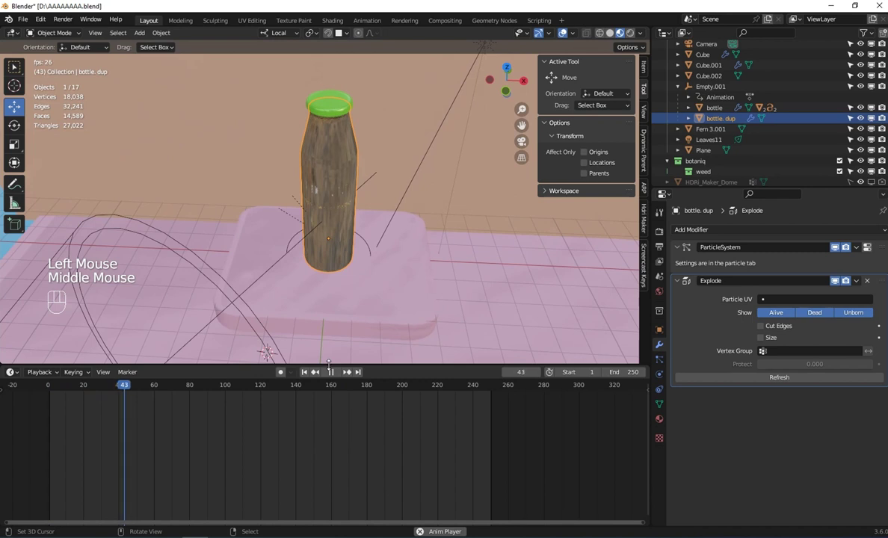
pyautogui.click(333, 374)
pyautogui.click(307, 374)
# Bring up the Physics Properties for bottle.dup
pyautogui.scroll(3)
pyautogui.middleClick(307, 199)
pyautogui.moveTo(312, 166); pyautogui.dragTo(286, 255)
pyautogui.moveTo(323, 188); pyautogui.dragTo(315, 195)
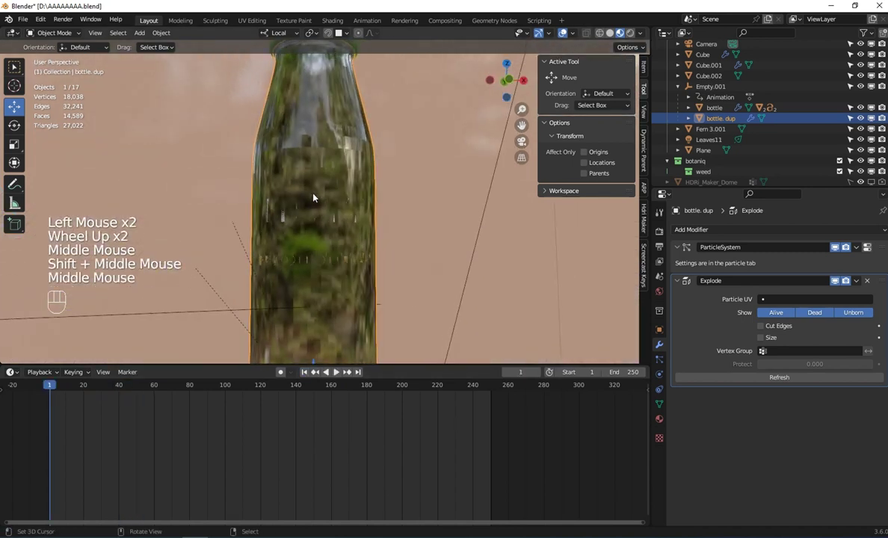
pyautogui.click(664, 362)
pyautogui.click(661, 379)
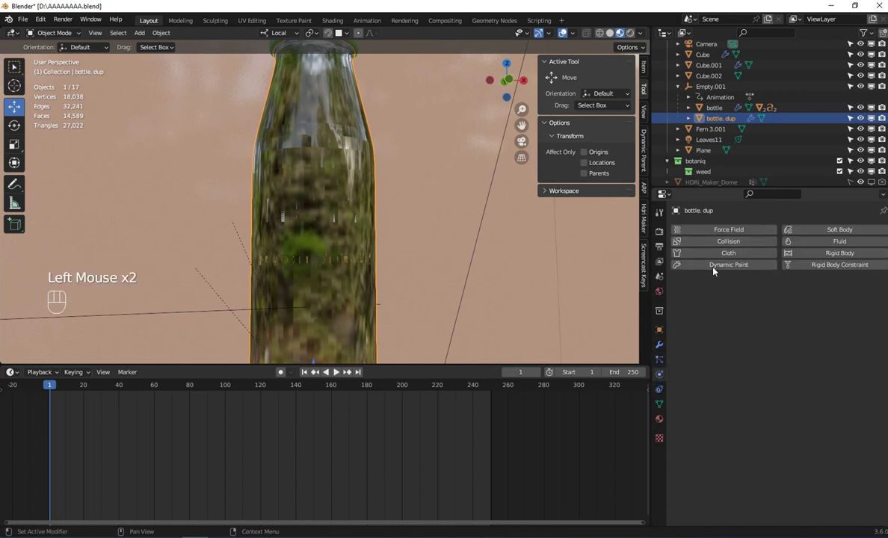
# Add Cloth physics to bottle.dup and play the timeline to test the shattering
pyautogui.click(736, 257)
pyautogui.scroll(-3)
pyautogui.moveTo(380, 231); pyautogui.dragTo(355, 363)
pyautogui.click(341, 375)
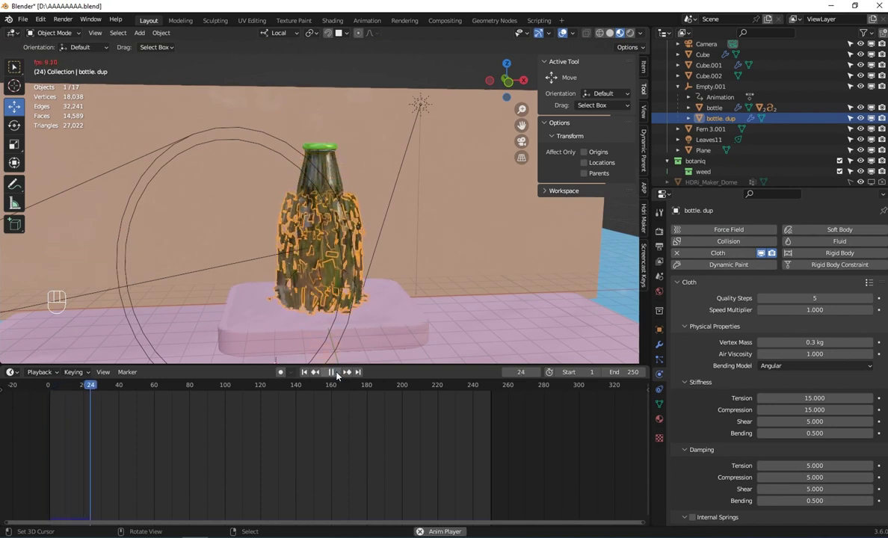
pyautogui.scroll(3)
pyautogui.moveTo(339, 244); pyautogui.dragTo(339, 266)
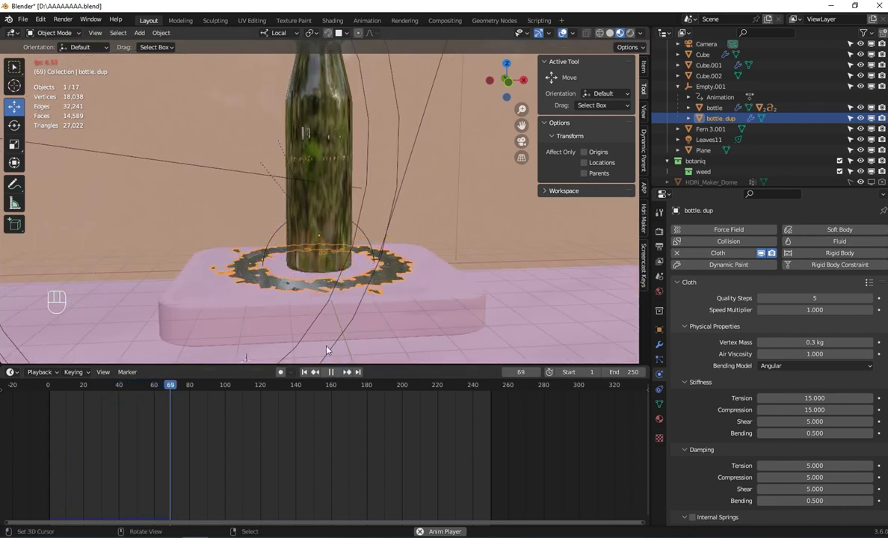
pyautogui.moveTo(334, 375); pyautogui.dragTo(318, 316)
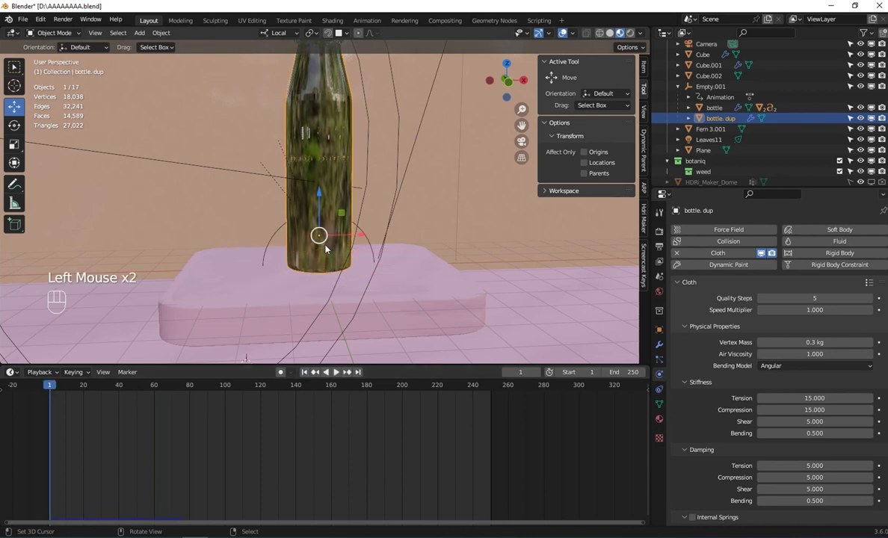
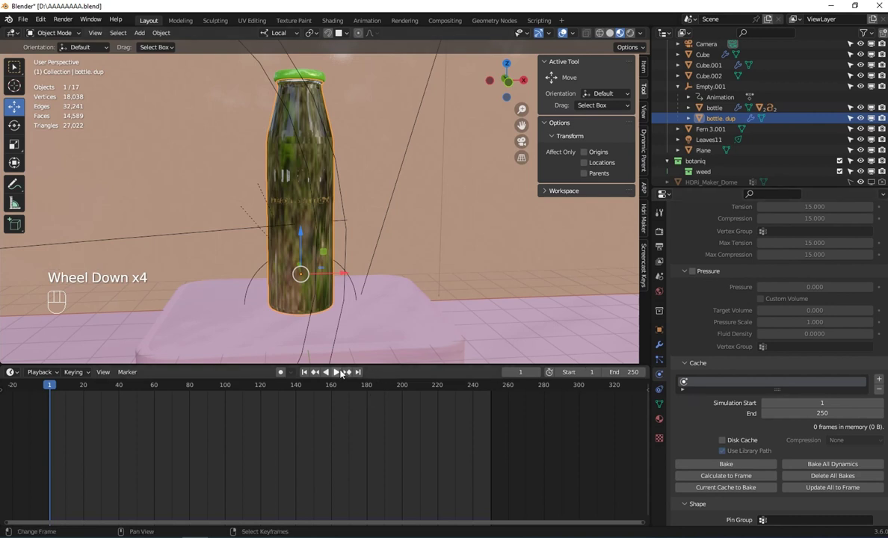
# Replay the simulation while orbiting the falling shards, then stop back at frame 1
pyautogui.click(341, 374)
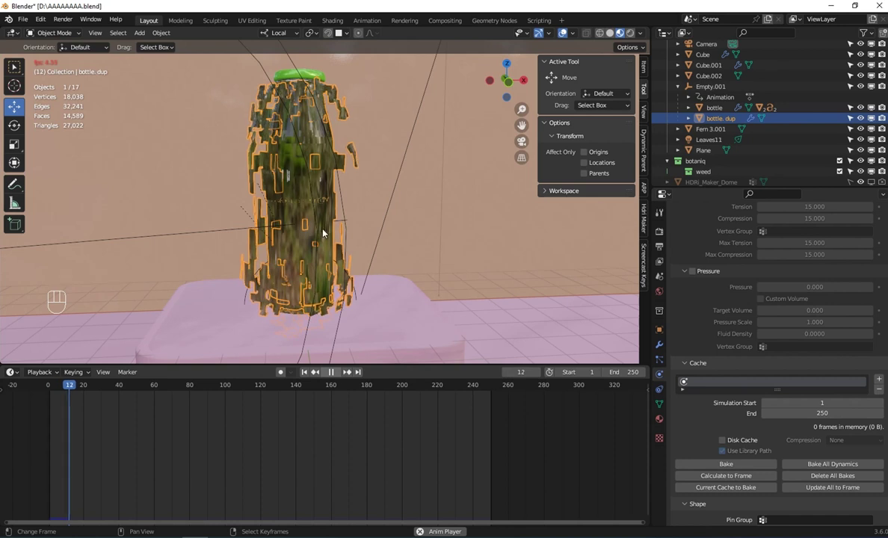
pyautogui.moveTo(251, 211); pyautogui.dragTo(313, 220)
pyautogui.moveTo(298, 223); pyautogui.dragTo(318, 385)
pyautogui.middleClick(282, 234)
pyautogui.scroll(3)
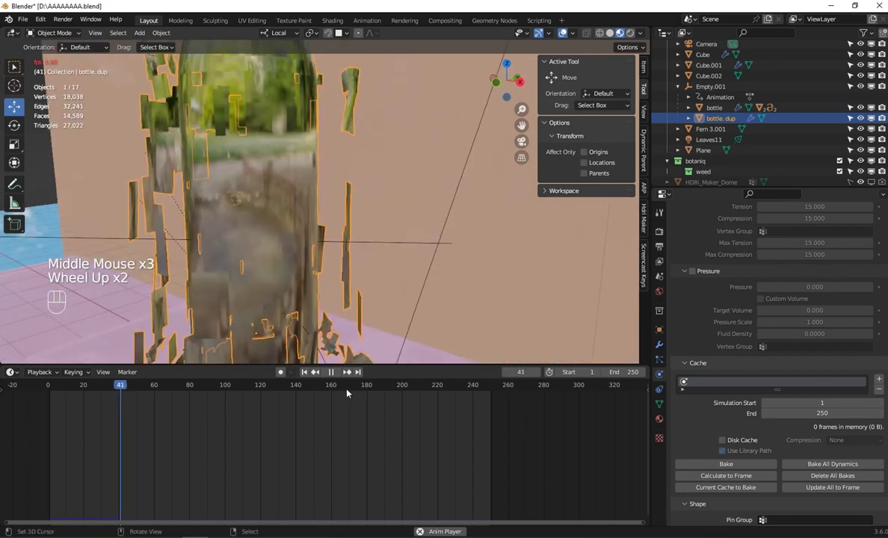
pyautogui.click(301, 277)
pyautogui.scroll(-3)
pyautogui.moveTo(301, 271); pyautogui.dragTo(314, 322)
pyautogui.moveTo(307, 377); pyautogui.dragTo(282, 259)
pyautogui.moveTo(272, 227); pyautogui.dragTo(286, 202)
pyautogui.moveTo(286, 202); pyautogui.dragTo(348, 252)
# Frame the bottle and lighten its cloth: vertex mass 0.003 kg, air viscosity 0.3, stiffness and damping 1
pyautogui.moveTo(348, 252); pyautogui.dragTo(341, 235)
pyautogui.scroll(3)
pyautogui.moveTo(313, 175); pyautogui.dragTo(338, 169)
pyautogui.moveTo(336, 170); pyautogui.dragTo(322, 173)
pyautogui.moveTo(287, 139); pyautogui.dragTo(299, 192)
pyautogui.scroll(-3)
pyautogui.middleClick(277, 101)
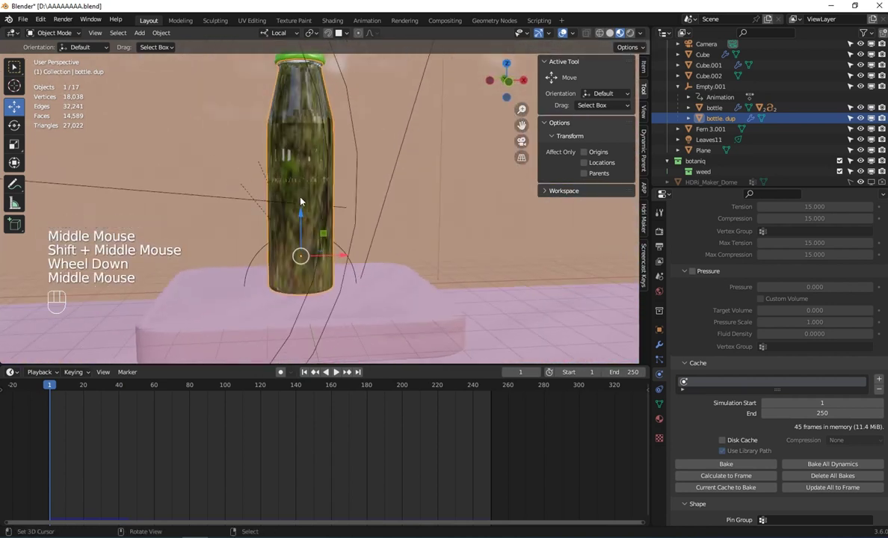
pyautogui.middleClick(296, 180)
pyautogui.scroll(-3)
pyautogui.moveTo(300, 161); pyautogui.dragTo(296, 173)
pyautogui.scroll(3)
pyautogui.moveTo(317, 157); pyautogui.dragTo(306, 115)
pyautogui.moveTo(300, 93); pyautogui.dragTo(303, 110)
# Add a Wind force field, delete it again, reselect bottle.dup and browse force field types
pyautogui.press('shift+a')
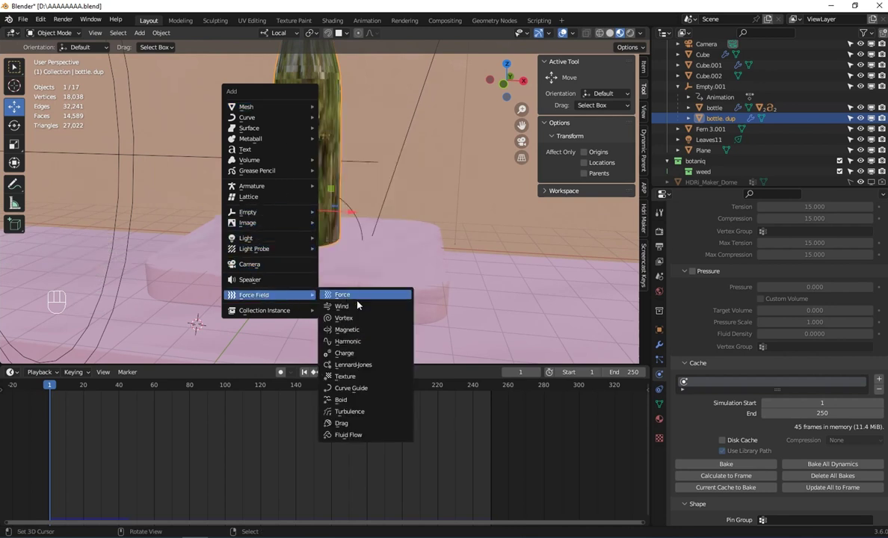
pyautogui.scroll(-3)
pyautogui.scroll(-3)
pyautogui.scroll(3)
pyautogui.press('x')
pyautogui.scroll(3)
pyautogui.press('shift+s')
pyautogui.rightClick(311, 140)
pyautogui.press('shift+s')
pyautogui.press('shift+a')
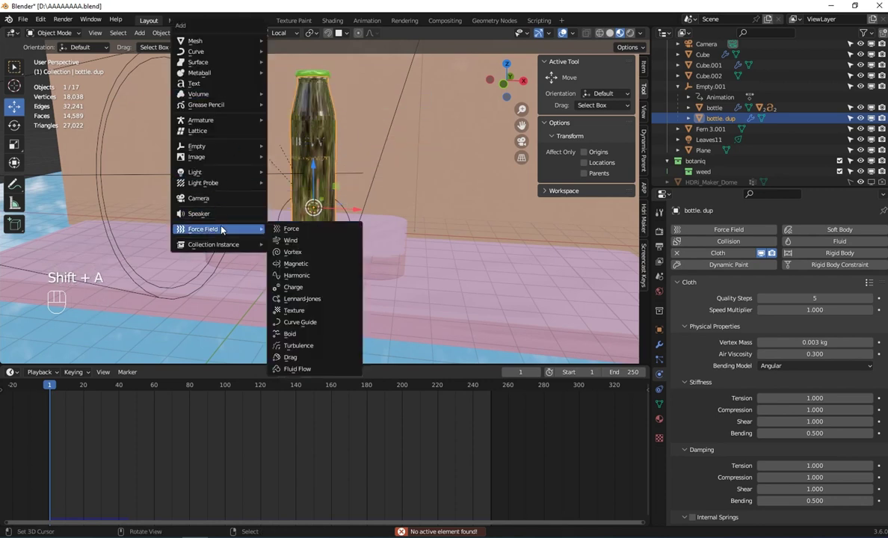
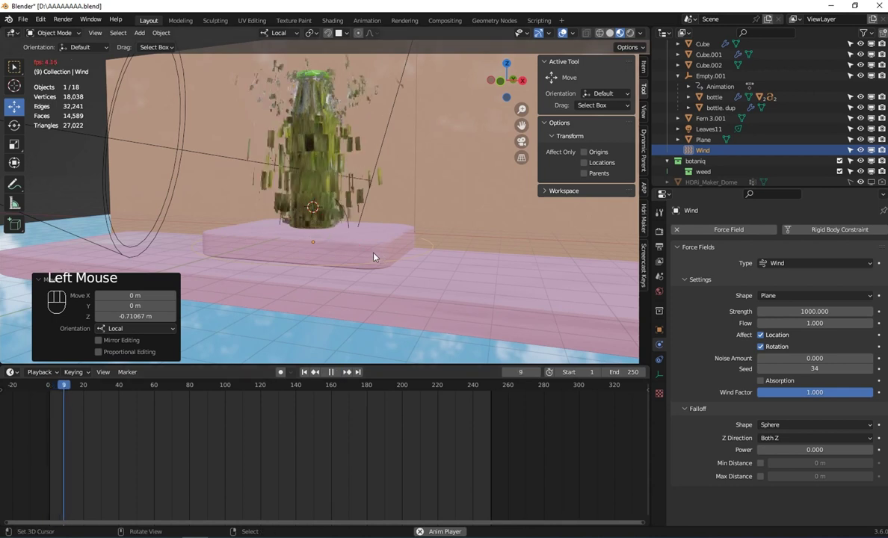
# Add a Wind force field of strength 1000, play back and preview in Solid shading
pyautogui.moveTo(377, 244); pyautogui.dragTo(381, 246)
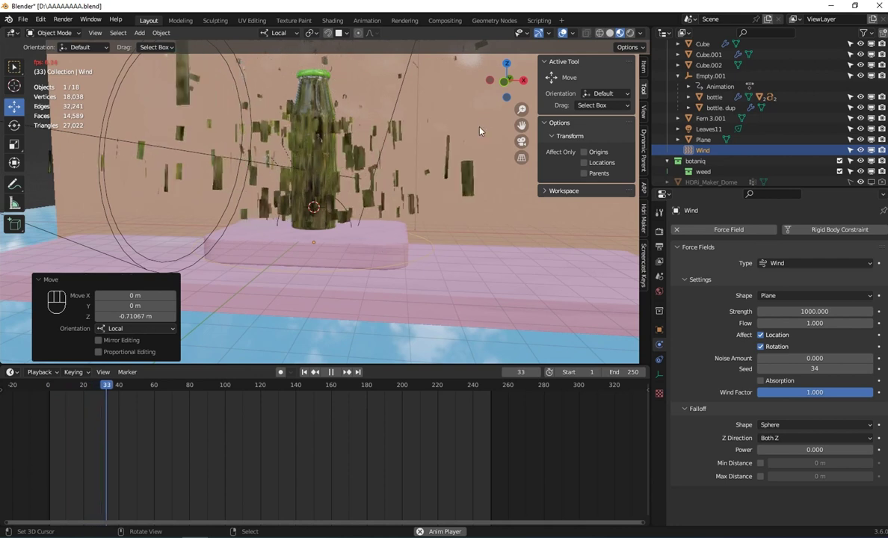
pyautogui.click(613, 35)
pyautogui.click(309, 375)
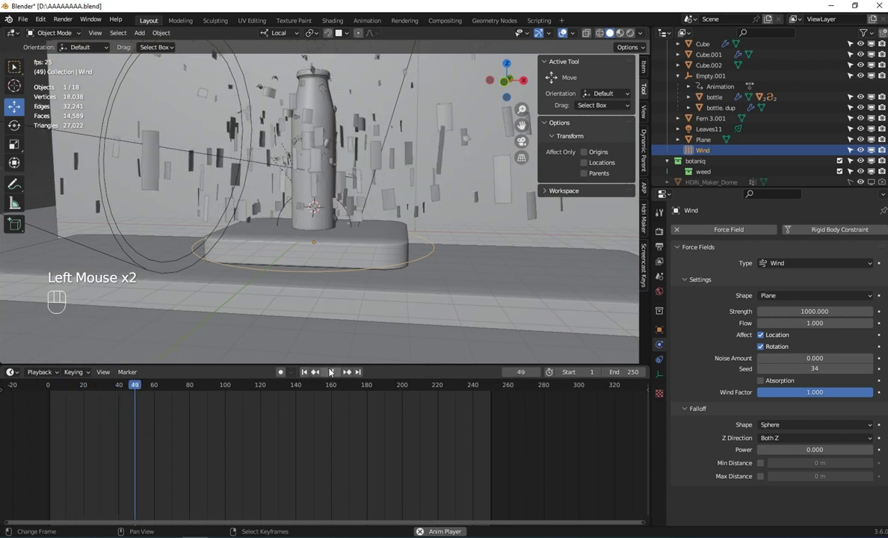
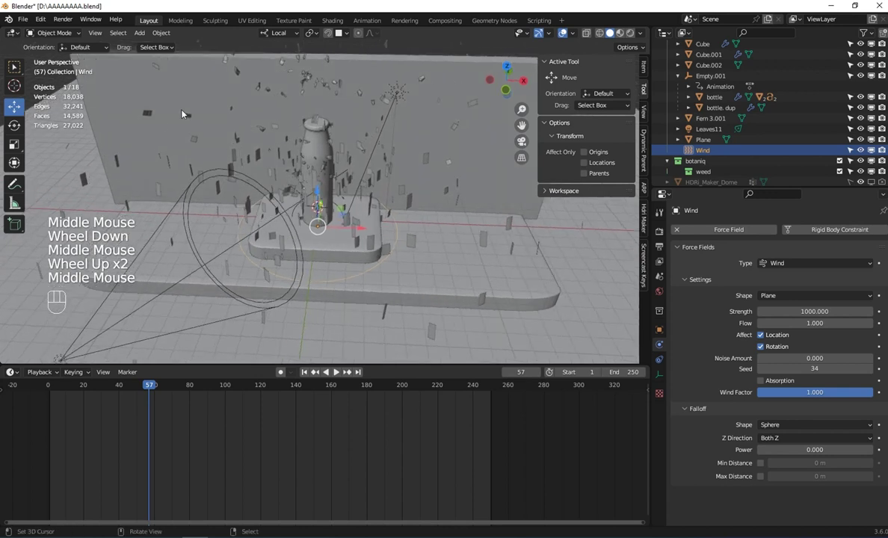
# Duplicate Wind into Wind.001 and rotate it about 61° to blow from another angle
pyautogui.middleClick(376, 193)
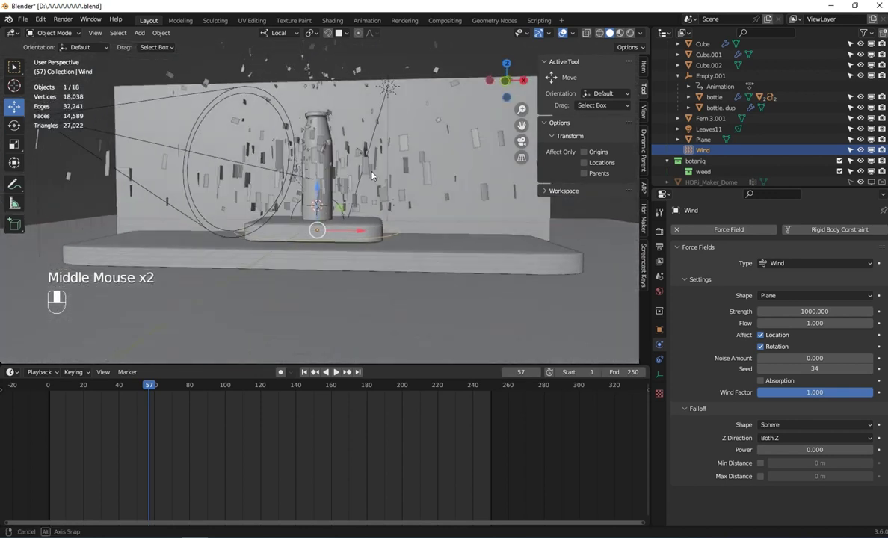
pyautogui.press('shift+d')
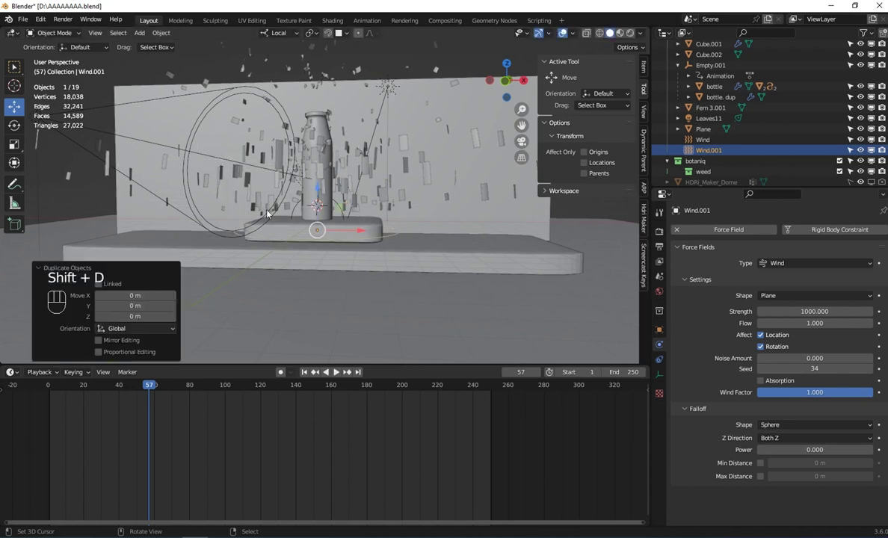
pyautogui.click(369, 232)
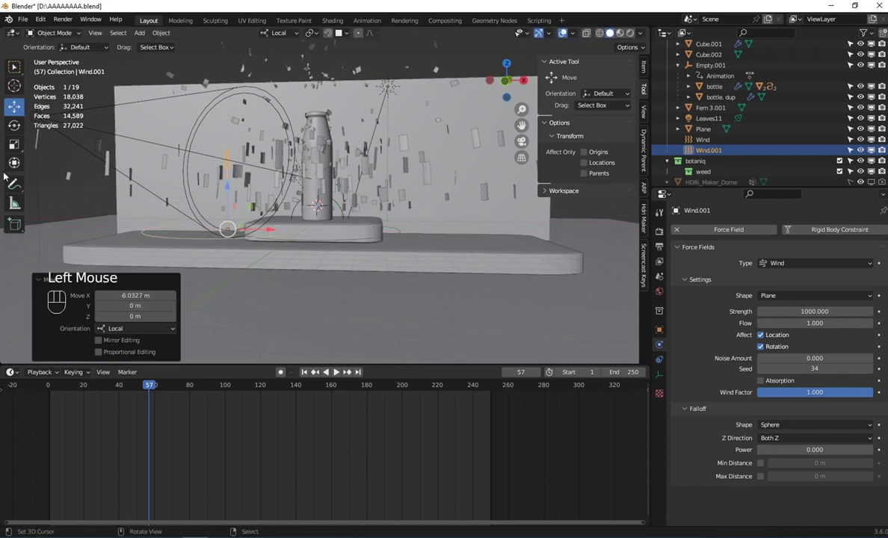
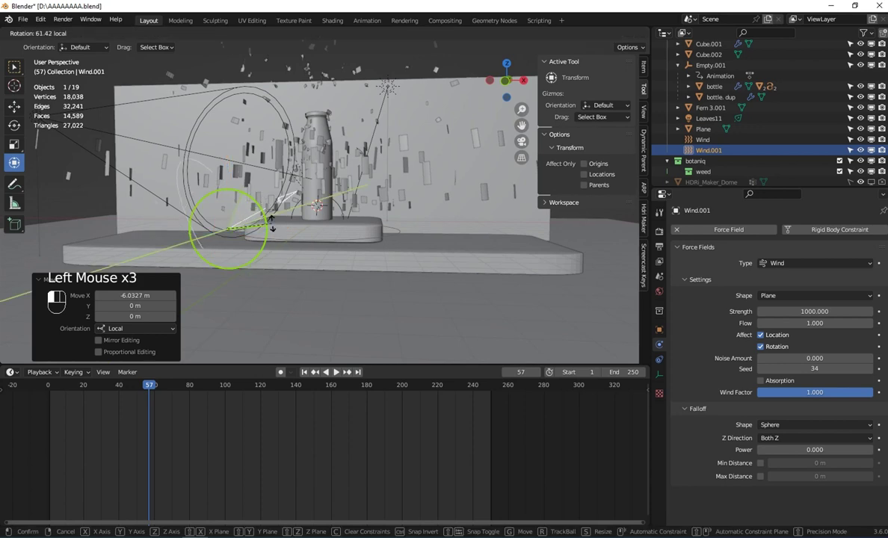
pyautogui.click(257, 285)
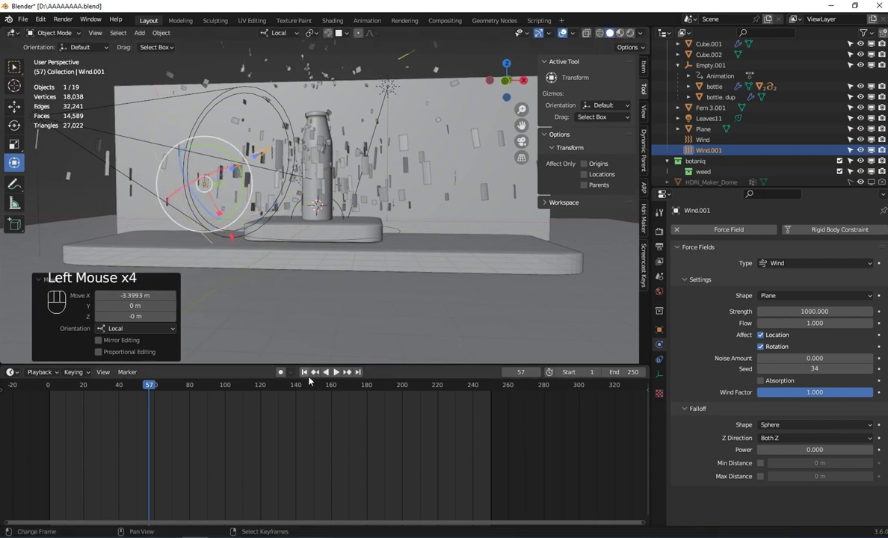
# Replay from frame 1 with both winds scattering the shards, then pause and reframe the bottle
pyautogui.click(306, 376)
pyautogui.click(340, 377)
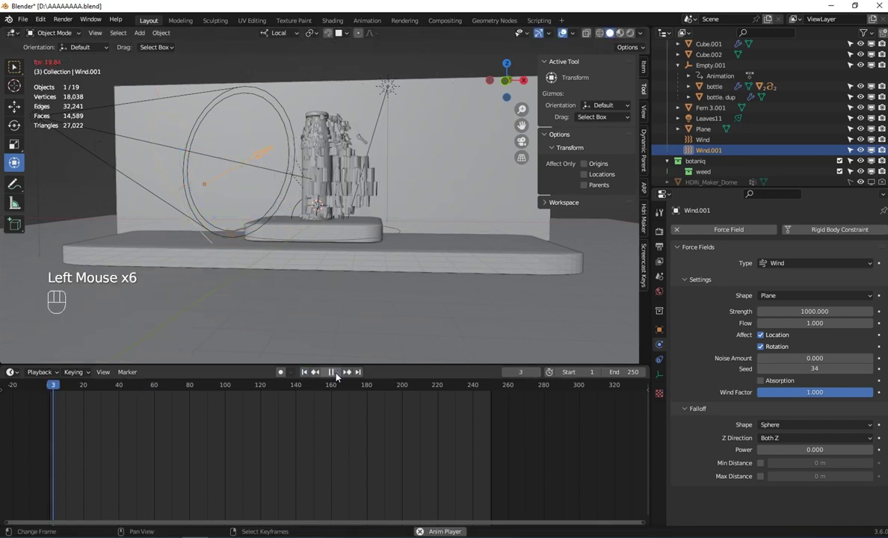
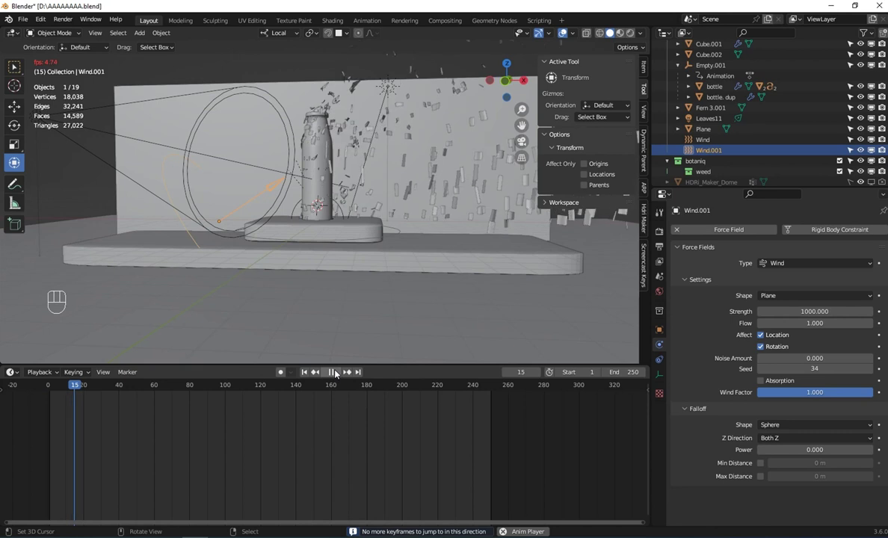
pyautogui.click(339, 317)
pyautogui.moveTo(316, 229); pyautogui.dragTo(317, 261)
pyautogui.scroll(3)
pyautogui.middleClick(315, 244)
pyautogui.scroll(3)
pyautogui.rightClick(377, 239)
pyautogui.scroll(-3)
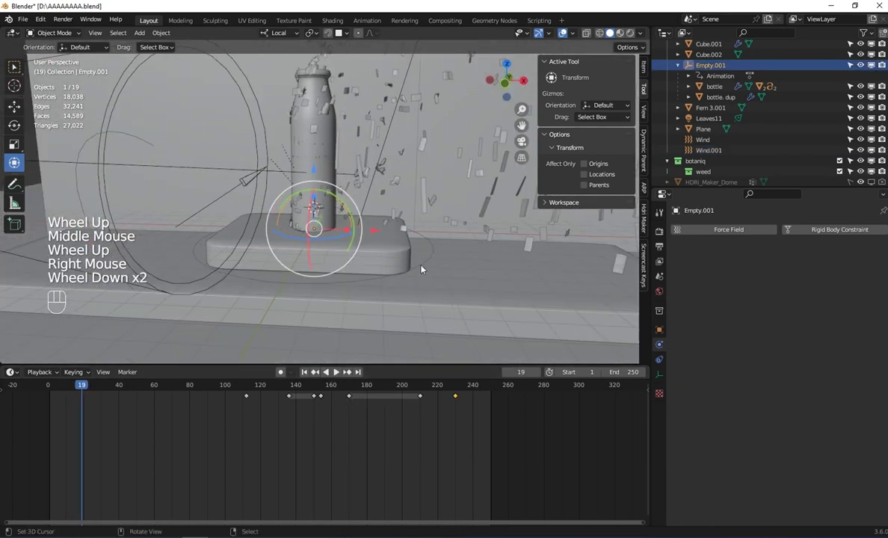
# Add a Turbulence force field with strength 1000 and play the animation
pyautogui.rightClick(423, 266)
pyautogui.press('shift+a')
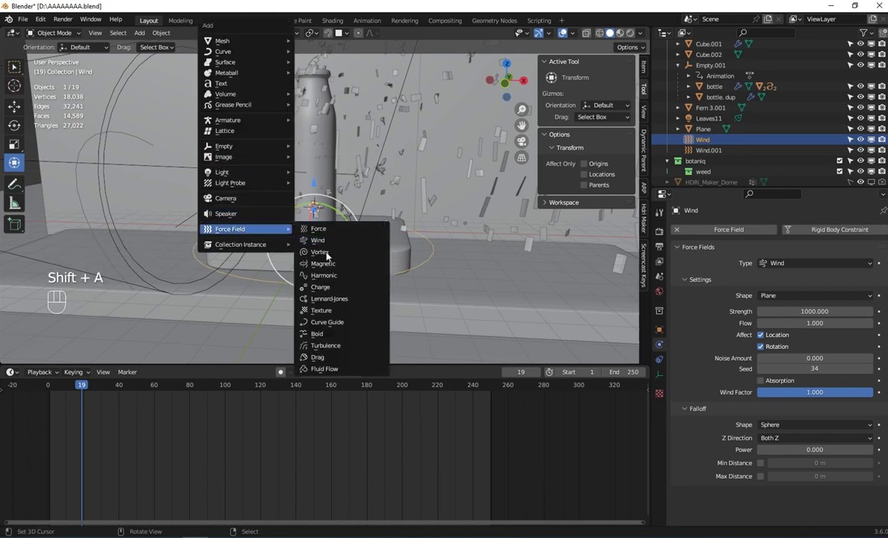
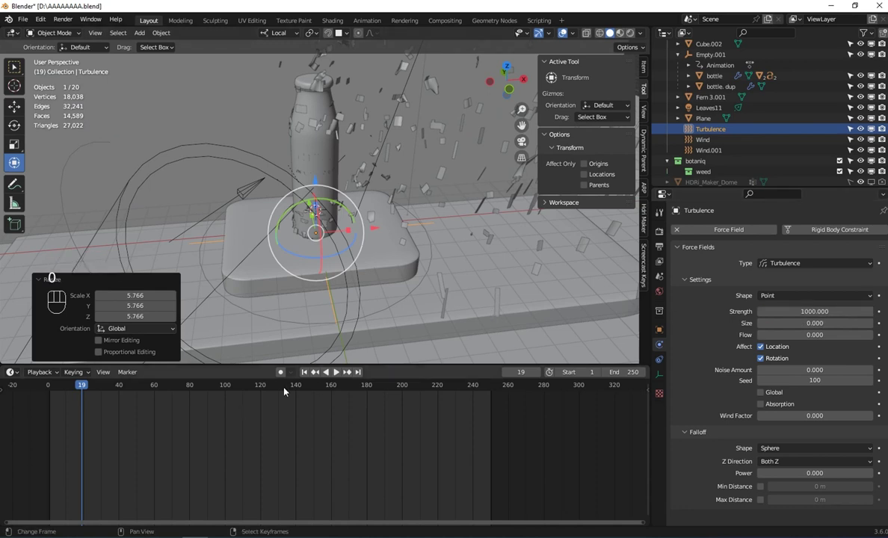
pyautogui.click(307, 376)
pyautogui.click(339, 377)
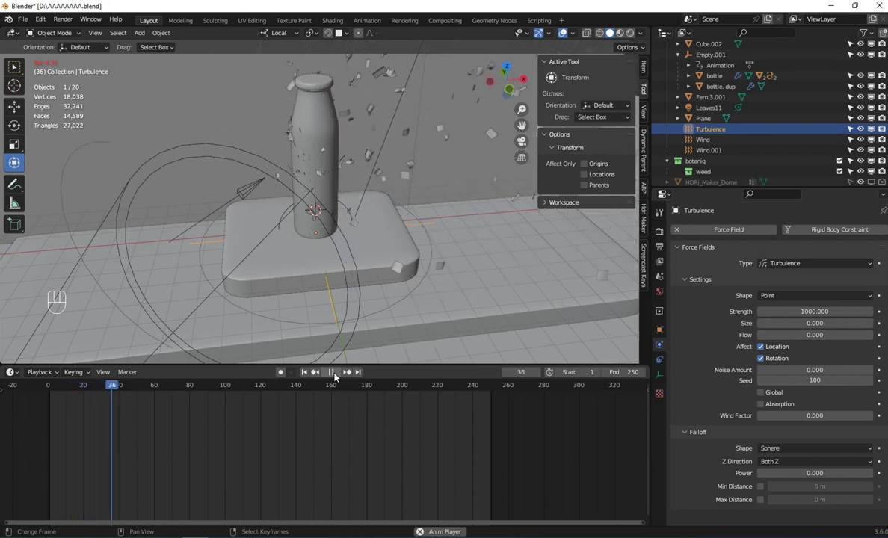
# Watch the scatter while orbiting the table, stop, return to frame 1 and select Turbulence
pyautogui.moveTo(402, 289); pyautogui.dragTo(353, 396)
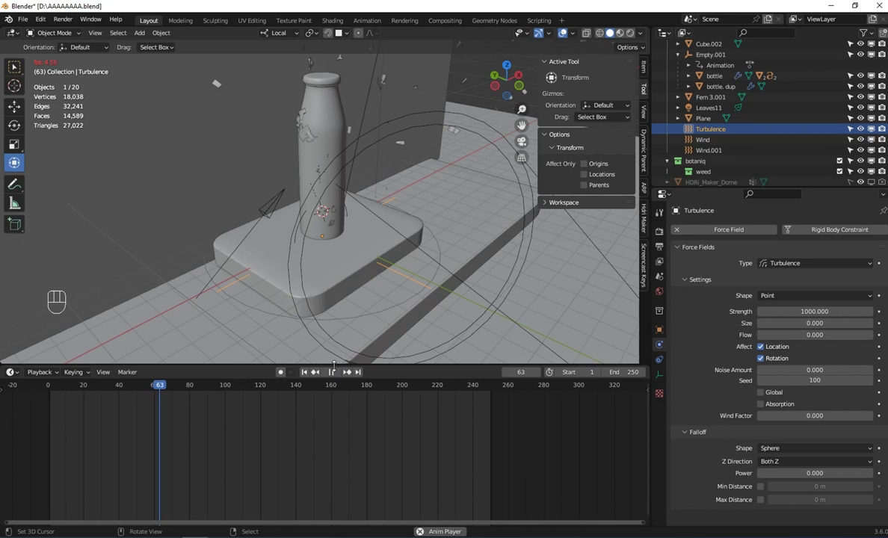
pyautogui.moveTo(290, 264); pyautogui.dragTo(298, 325)
pyautogui.scroll(-3)
pyautogui.click(334, 376)
pyautogui.click(311, 376)
pyautogui.middleClick(305, 222)
pyautogui.scroll(-3)
pyautogui.middleClick(302, 239)
pyautogui.scroll(3)
pyautogui.moveTo(123, 408); pyautogui.dragTo(58, 405)
pyautogui.click(306, 380)
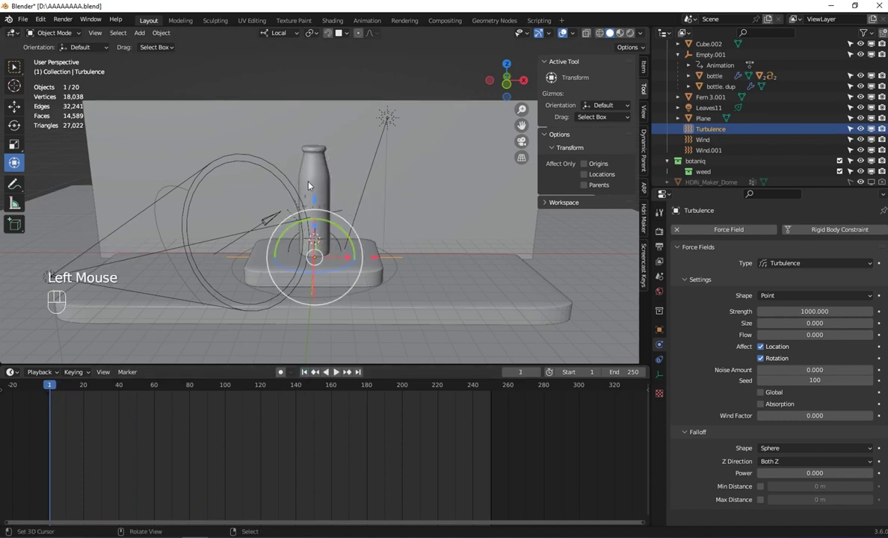
# Add a Plain Axes Empty near the bottle base, cancelling a first attempt to move it
pyautogui.scroll(3)
pyautogui.scroll(-3)
pyautogui.moveTo(319, 258); pyautogui.dragTo(310, 234)
pyautogui.scroll(3)
pyautogui.press('shift+a')
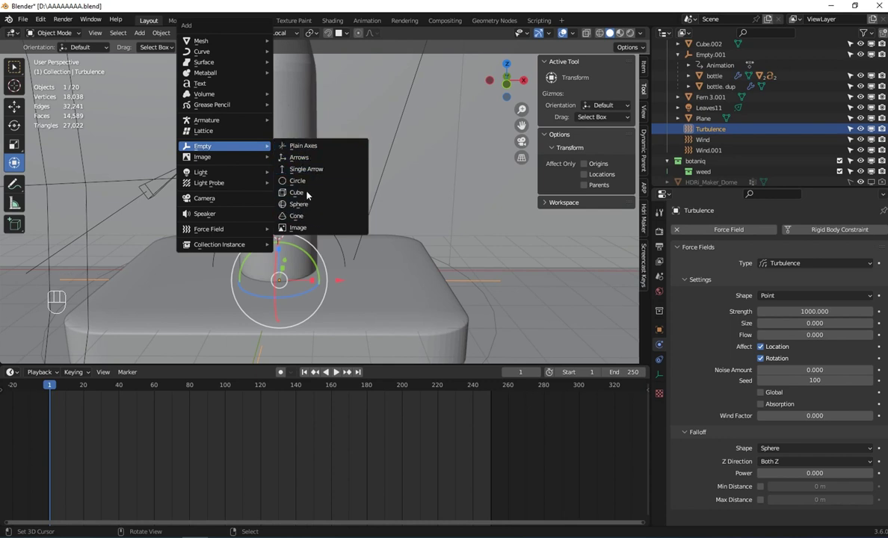
pyautogui.scroll(-3)
pyautogui.press('s')
pyautogui.press('g')
pyautogui.press('g')
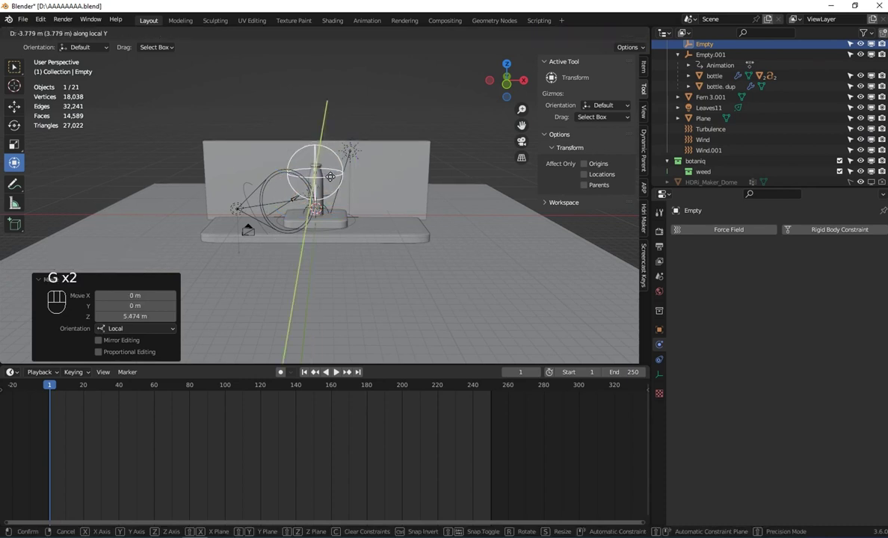
pyautogui.rightClick(322, 190)
# Revisit bottle.dup's cloth physics settings, then reselect the new Empty
pyautogui.click(764, 255)
pyautogui.click(774, 257)
pyautogui.scroll(3)
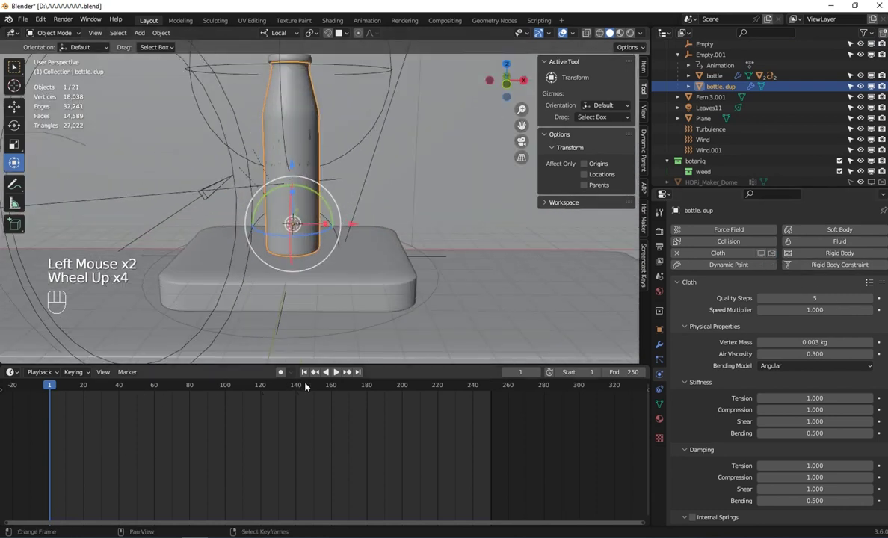
pyautogui.click(337, 377)
pyautogui.click(337, 377)
pyautogui.doubleClick(314, 377)
pyautogui.scroll(-3)
pyautogui.rightClick(345, 144)
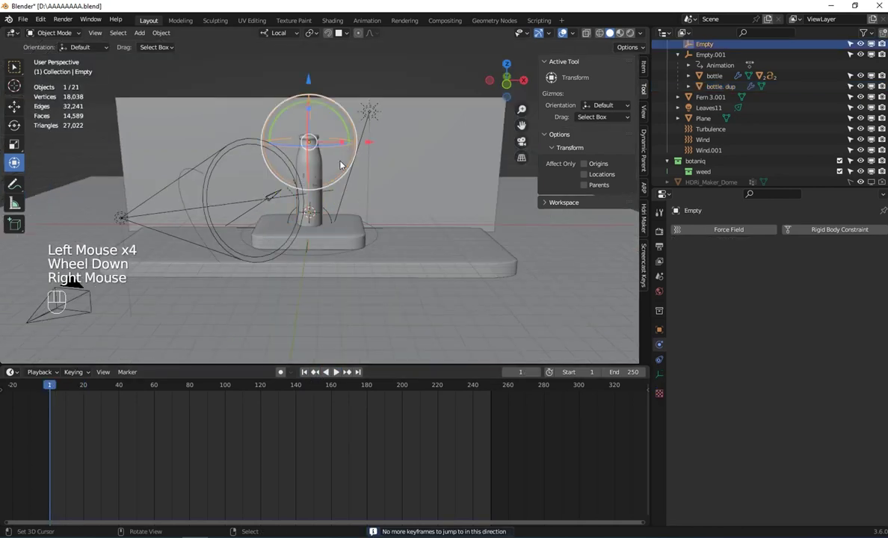
# Move the Empty above the bottle and keyframe its location, rotation and scale at frame 1
pyautogui.press('g')
pyautogui.moveTo(283, 164); pyautogui.dragTo(350, 217)
pyautogui.press('g')
pyautogui.moveTo(353, 214); pyautogui.dragTo(265, 180)
pyautogui.scroll(3)
pyautogui.middleClick(286, 187)
pyautogui.press('g')
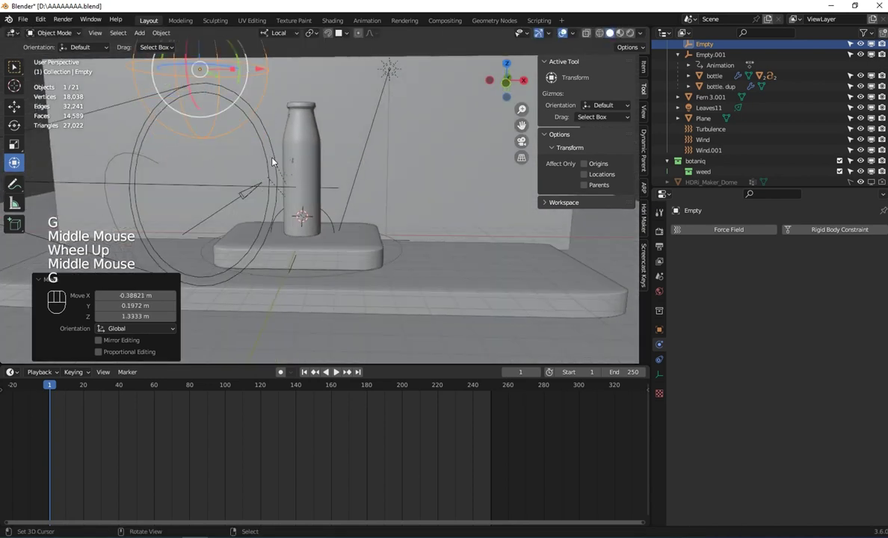
pyautogui.press('i')
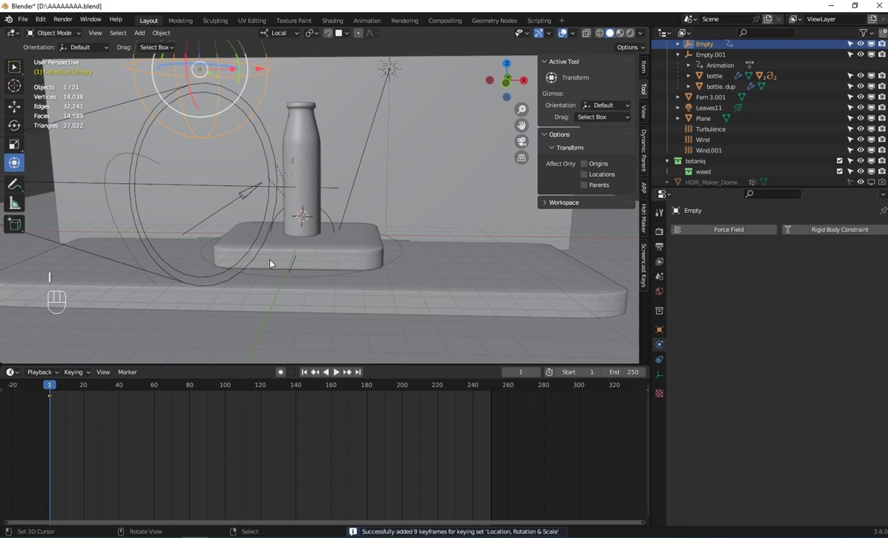
# At a later frame, scale the Empty much larger and insert a second keyframe
pyautogui.moveTo(139, 425); pyautogui.dragTo(167, 382)
pyautogui.middleClick(243, 167)
pyautogui.press('g')
pyautogui.moveTo(313, 140); pyautogui.dragTo(329, 191)
pyautogui.press('g')
pyautogui.moveTo(333, 182); pyautogui.dragTo(325, 148)
pyautogui.press('g')
pyautogui.middleClick(356, 194)
pyautogui.press('s')
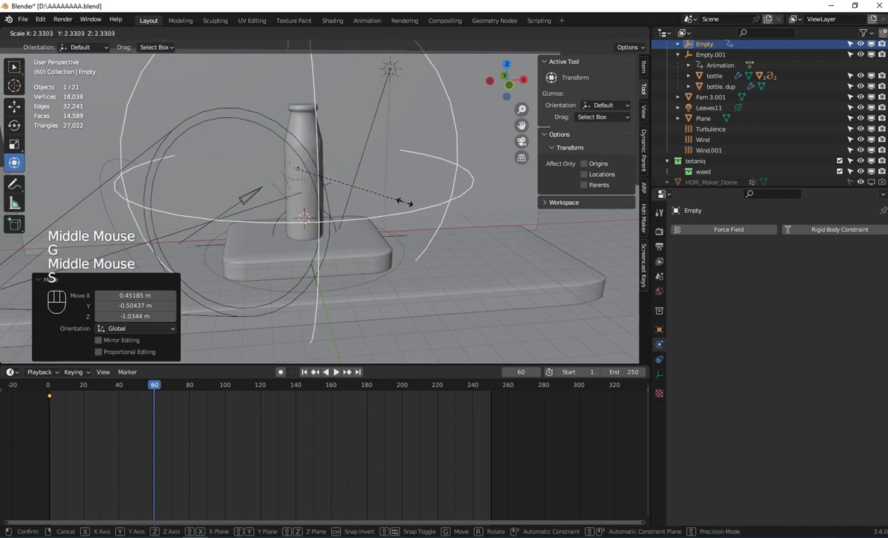
pyautogui.press('i')
pyautogui.click(308, 376)
pyautogui.click(337, 377)
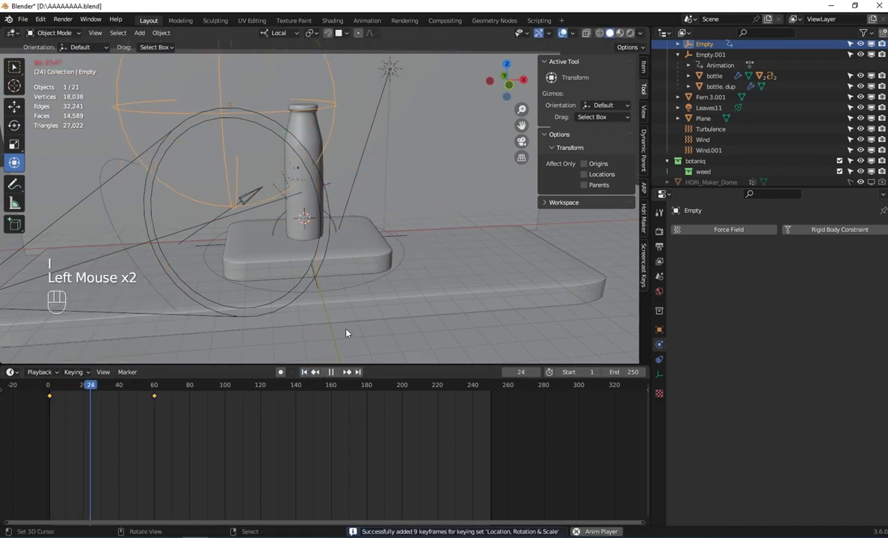
# Shift that later keyframe to frame 80 in the timeline
pyautogui.click(160, 400)
pyautogui.rightClick(161, 400)
pyautogui.click(158, 400)
pyautogui.rightClick(159, 400)
pyautogui.press('g')
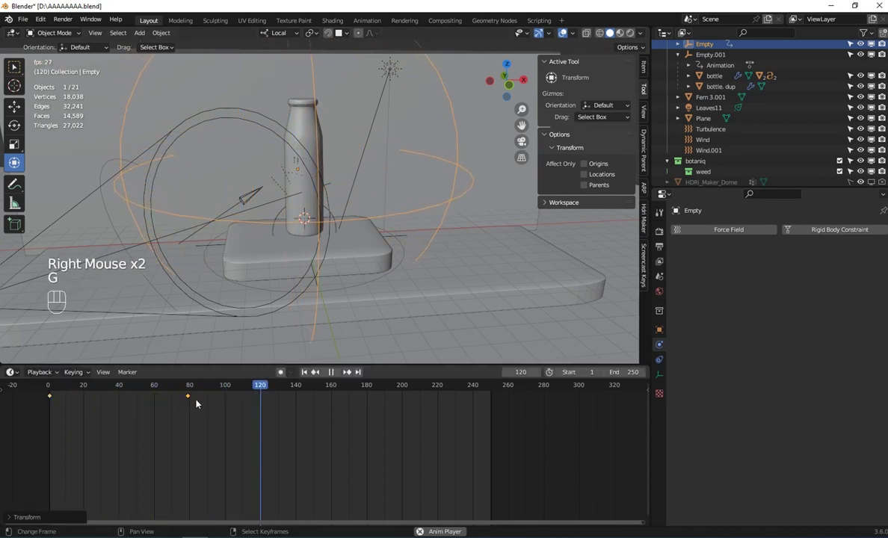
pyautogui.press('g')
# Play back the Empty's growth, stop and return to frame 1
pyautogui.click(308, 375)
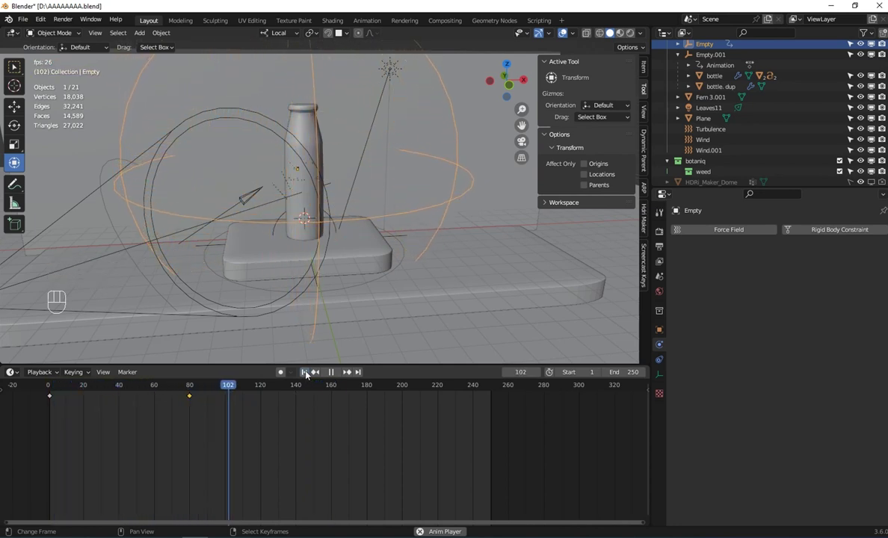
pyautogui.click(334, 375)
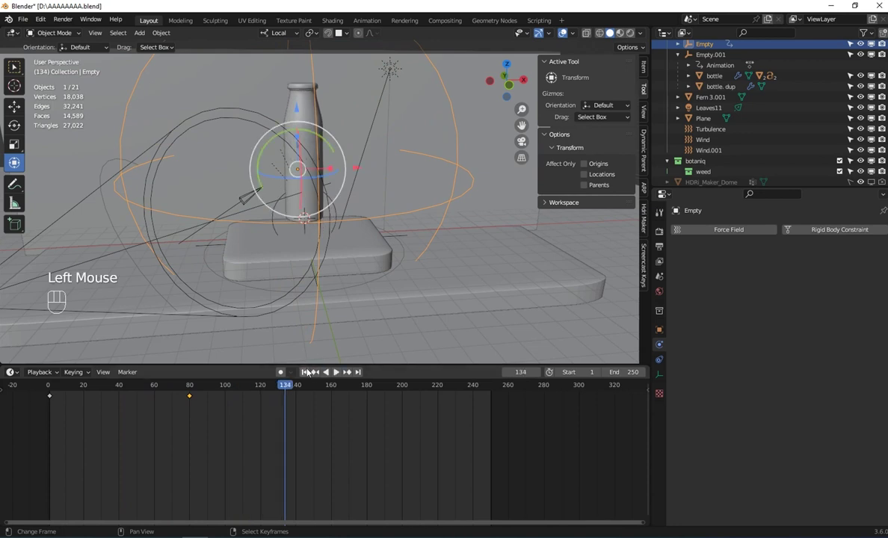
pyautogui.click(313, 380)
pyautogui.rightClick(318, 142)
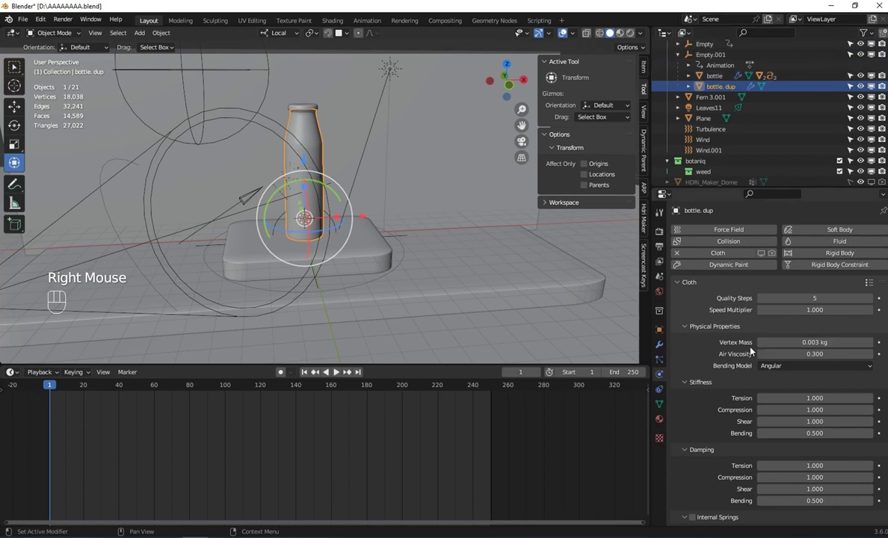
# Add a Vertex Weight Proximity modifier to bottle.dup and view its vertex groups in Edit Mode
pyautogui.moveTo(666, 345); pyautogui.dragTo(663, 302)
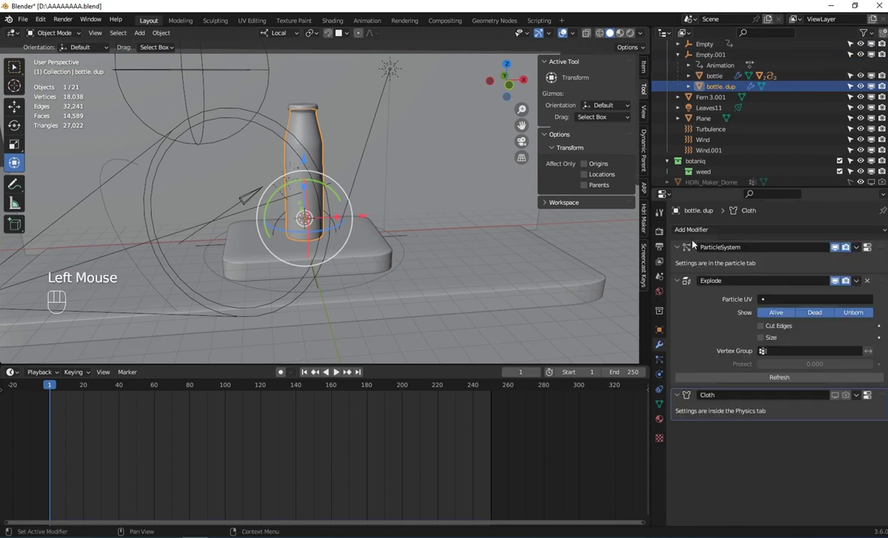
pyautogui.moveTo(707, 232); pyautogui.dragTo(595, 369)
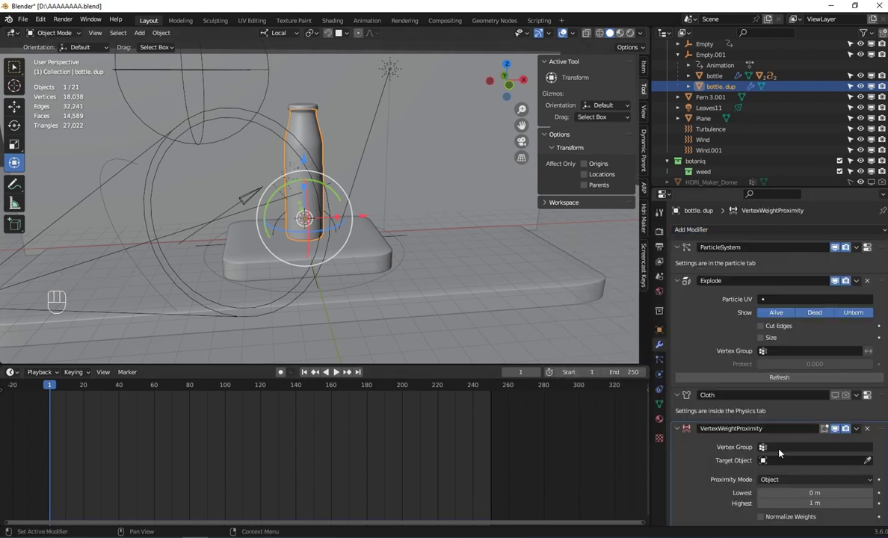
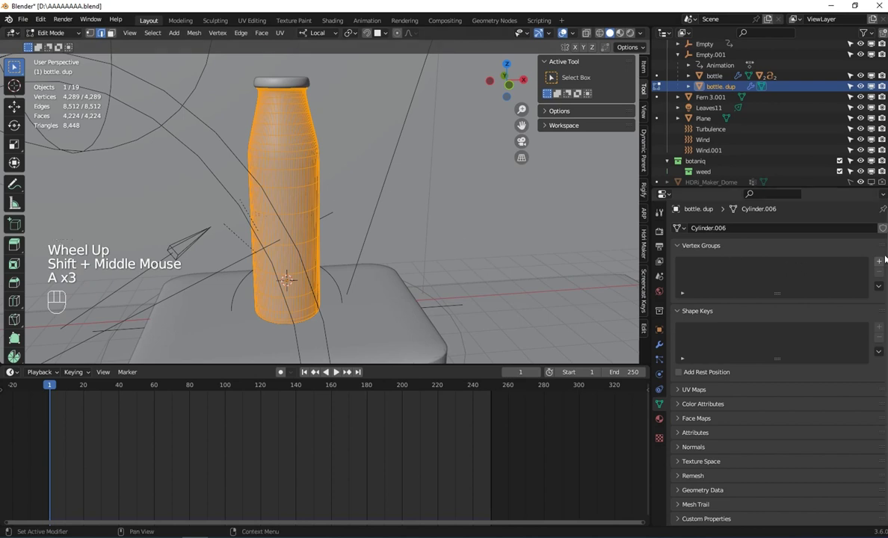
# Create vertex group 'Group' with all vertices assigned and return to Object Mode
pyautogui.click(884, 263)
pyautogui.click(693, 327)
pyautogui.press('Tab')
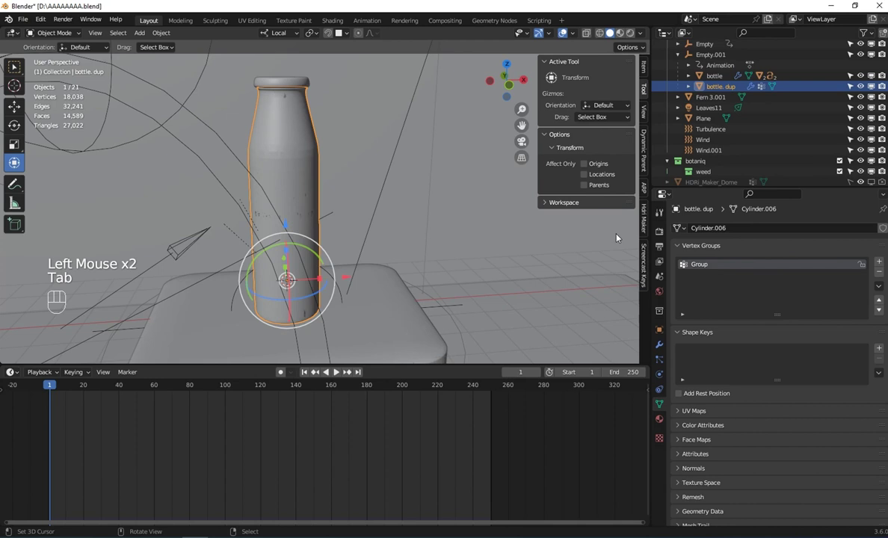
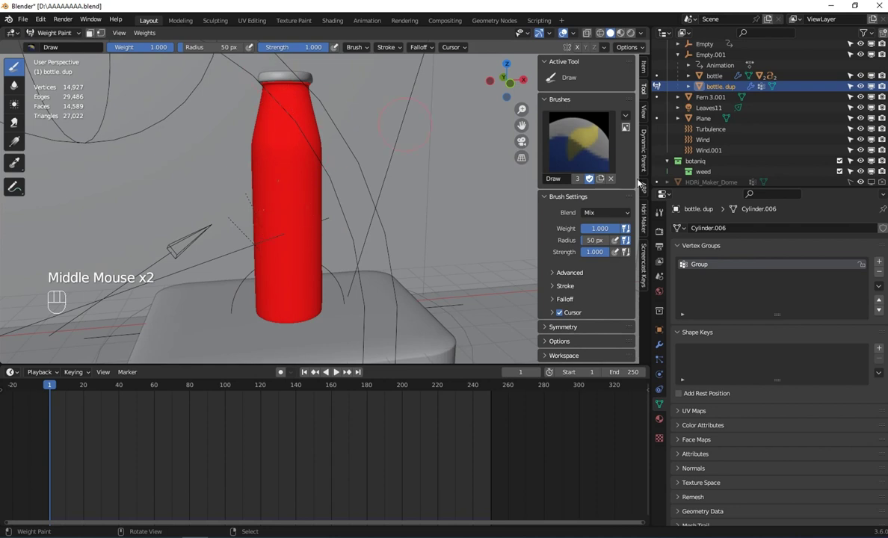
# Set VertexWeightProximity to group Group, target Empty, proximity mode Geometry by Vertex
pyautogui.click(661, 347)
pyautogui.scroll(-3)
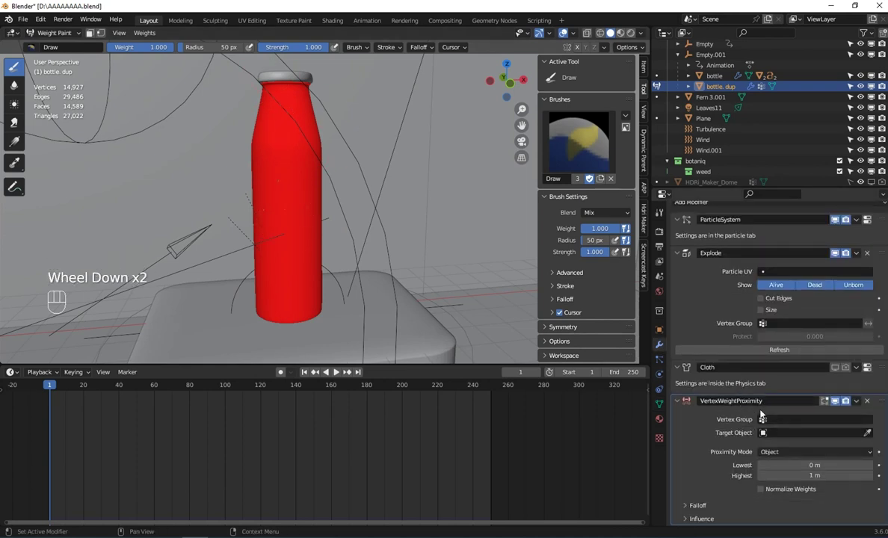
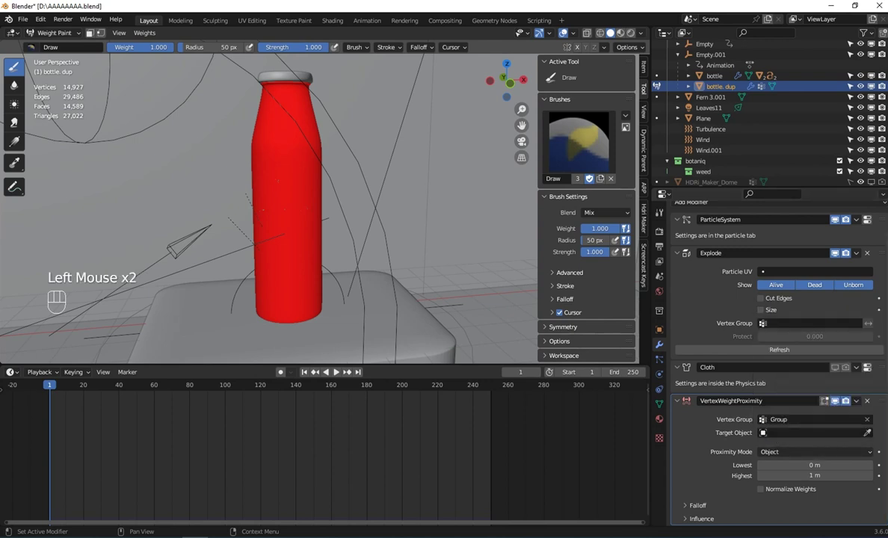
pyautogui.click(871, 437)
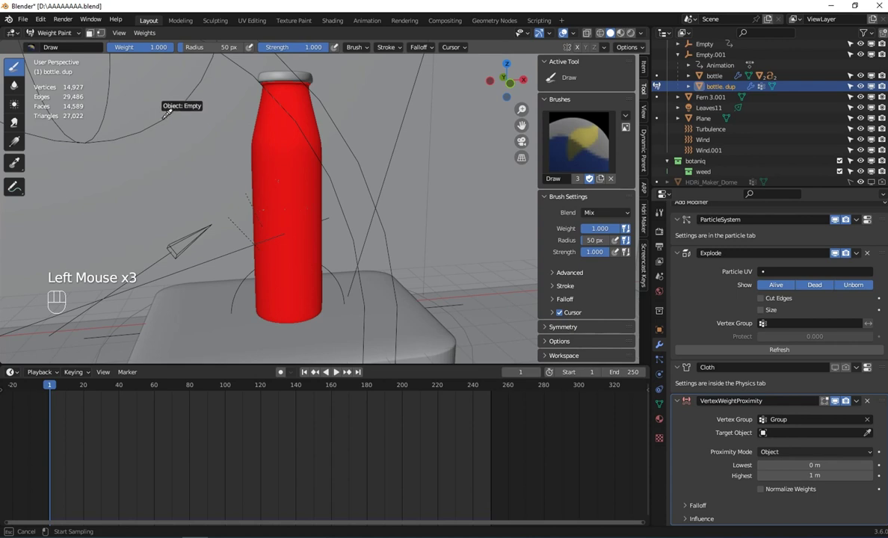
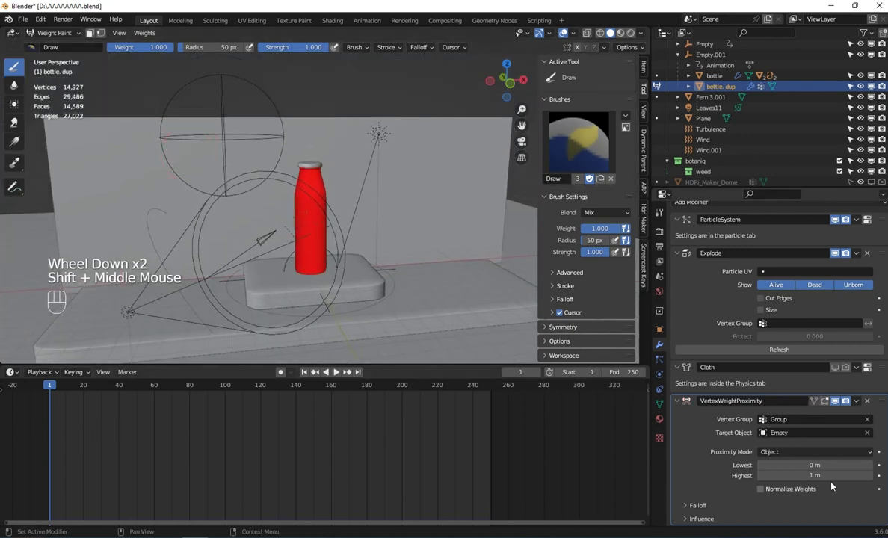
pyautogui.moveTo(803, 452); pyautogui.dragTo(733, 458)
pyautogui.moveTo(779, 457); pyautogui.dragTo(781, 480)
pyautogui.scroll(-3)
pyautogui.scroll(-3)
pyautogui.moveTo(74, 409); pyautogui.dragTo(177, 384)
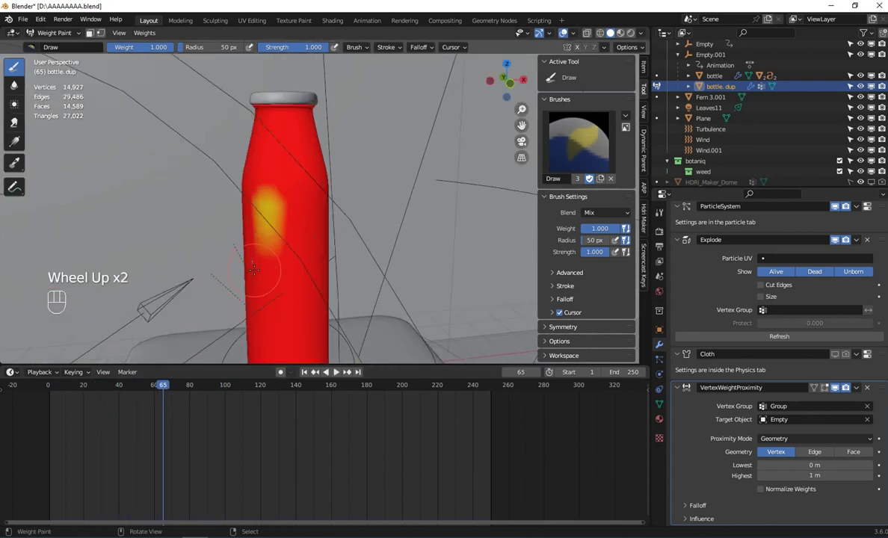
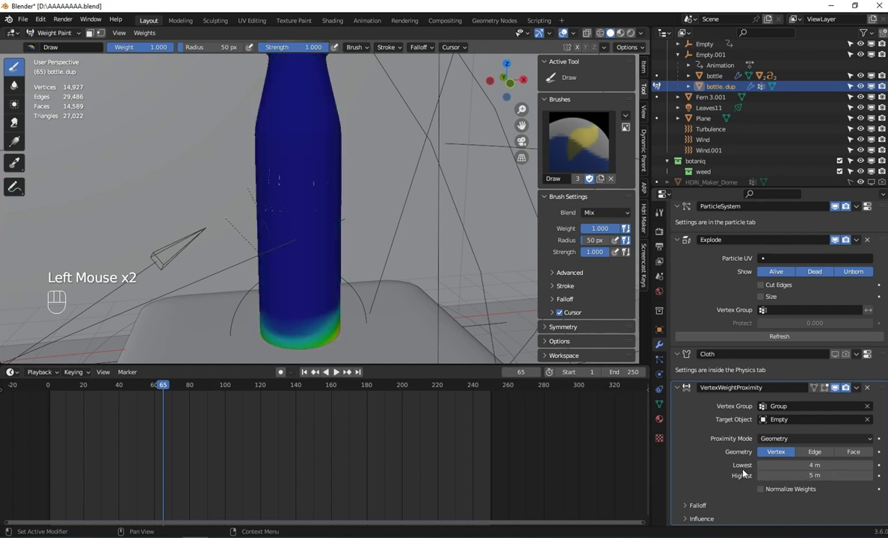
# Set proximity Lowest 5 m and Highest 5.5 m and move the modifier above Cloth
pyautogui.scroll(-3)
pyautogui.scroll(-3)
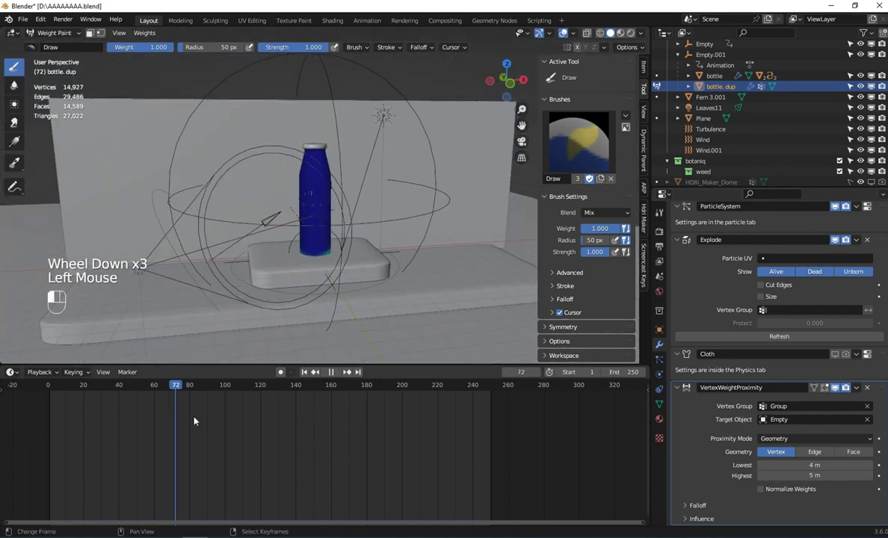
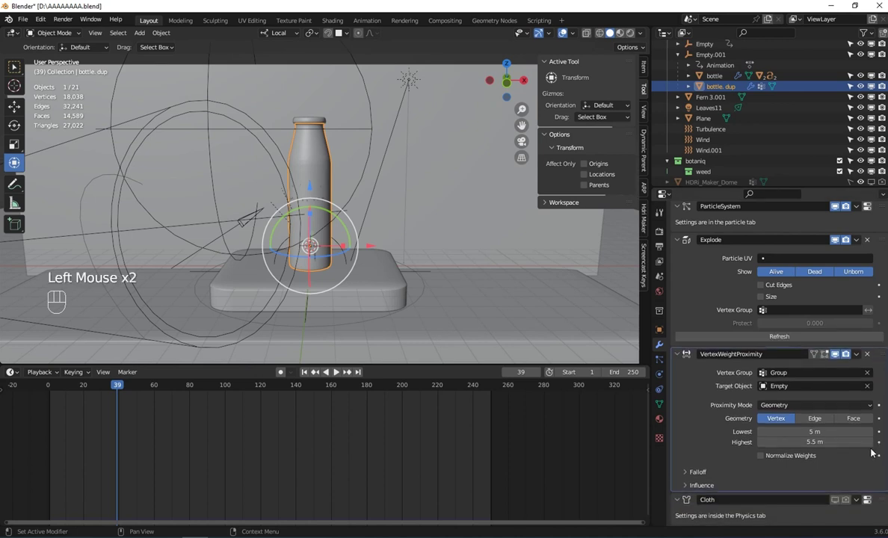
# Review the bottle's particle settings, scrolling through the emission and physics panels
pyautogui.scroll(-3)
pyautogui.doubleClick(849, 506)
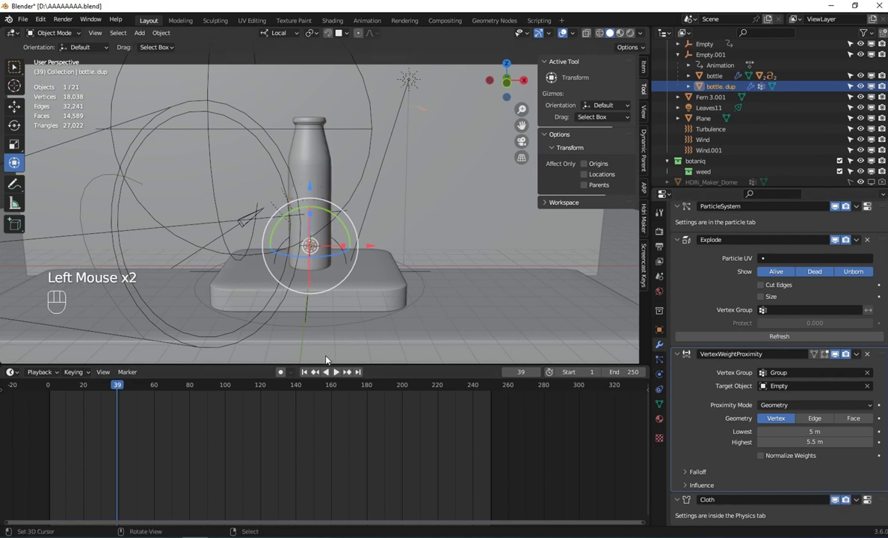
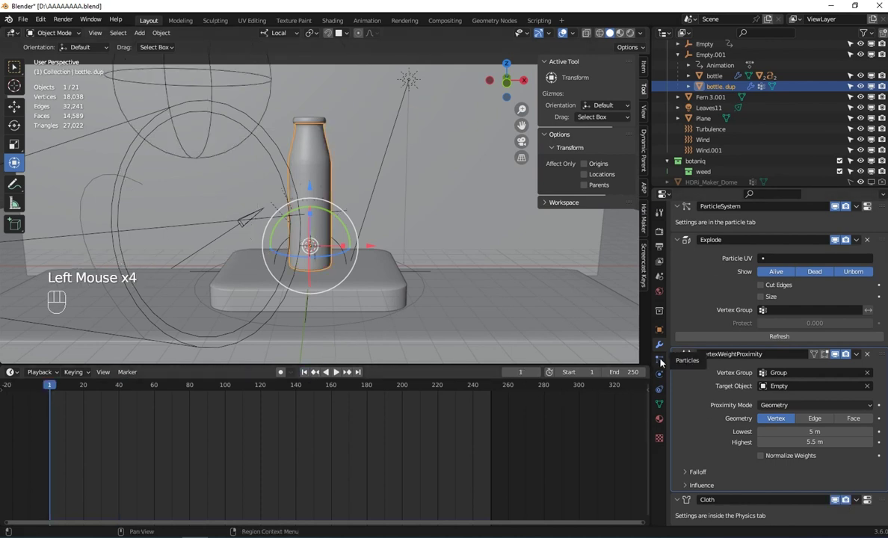
pyautogui.click(663, 375)
pyautogui.scroll(-3)
pyautogui.scroll(3)
pyautogui.press('w')
pyautogui.scroll(-3)
pyautogui.scroll(-3)
pyautogui.scroll(-3)
pyautogui.scroll(3)
pyautogui.moveTo(778, 346); pyautogui.dragTo(786, 363)
pyautogui.click(684, 330)
# Play the shatter through the scene camera and pause around frame 92
pyautogui.click(342, 375)
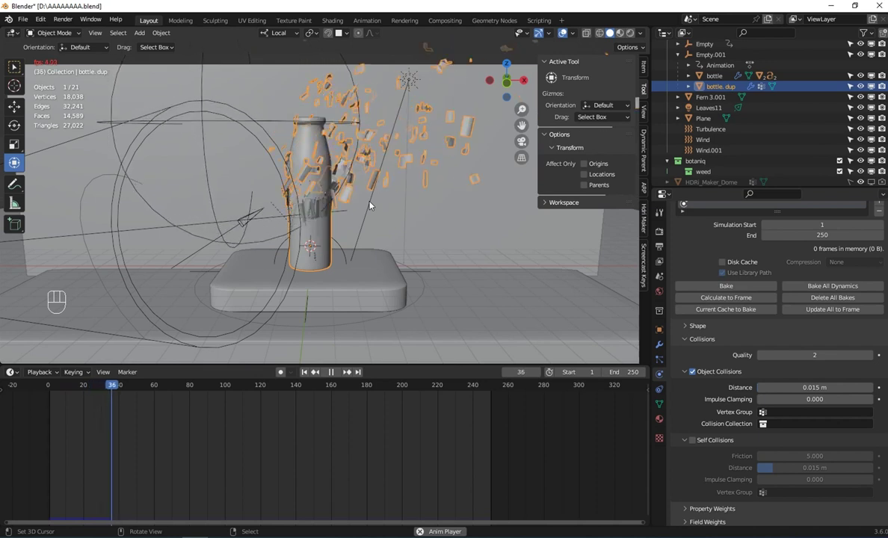
pyautogui.press('KP_0')
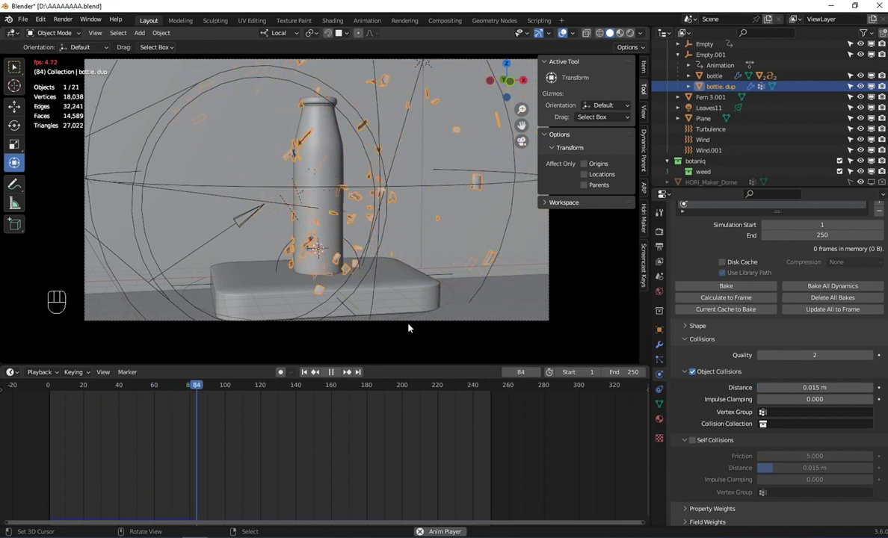
pyautogui.click(334, 376)
# Raise the shard emission number from 500 to 1000 and replay the shatter from frame 1
pyautogui.click(662, 363)
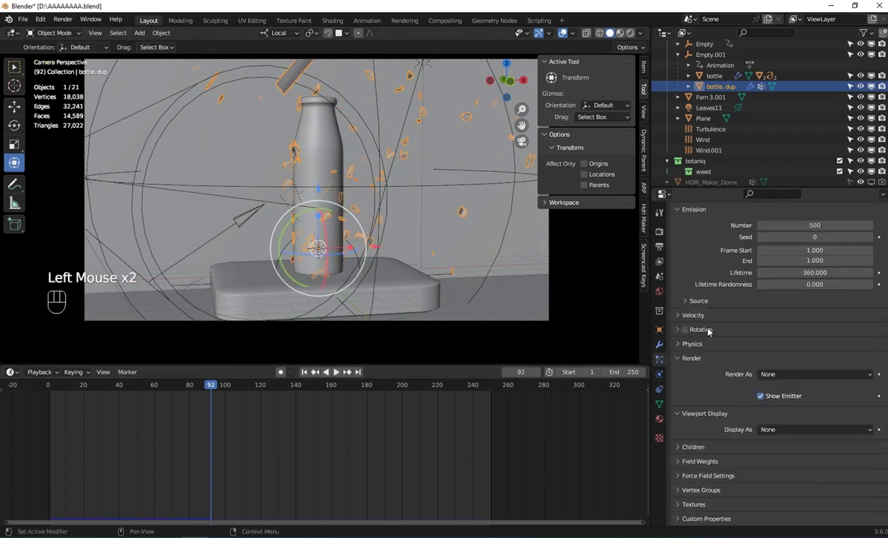
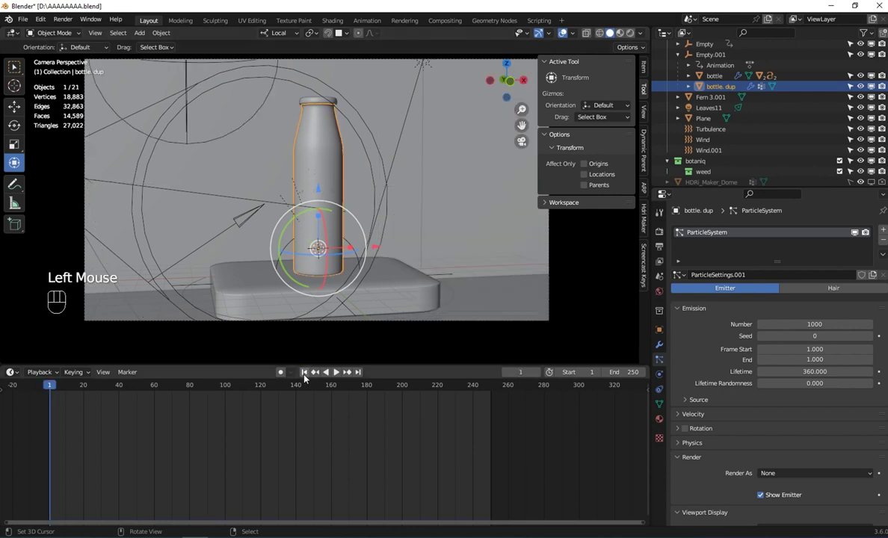
pyautogui.click(338, 375)
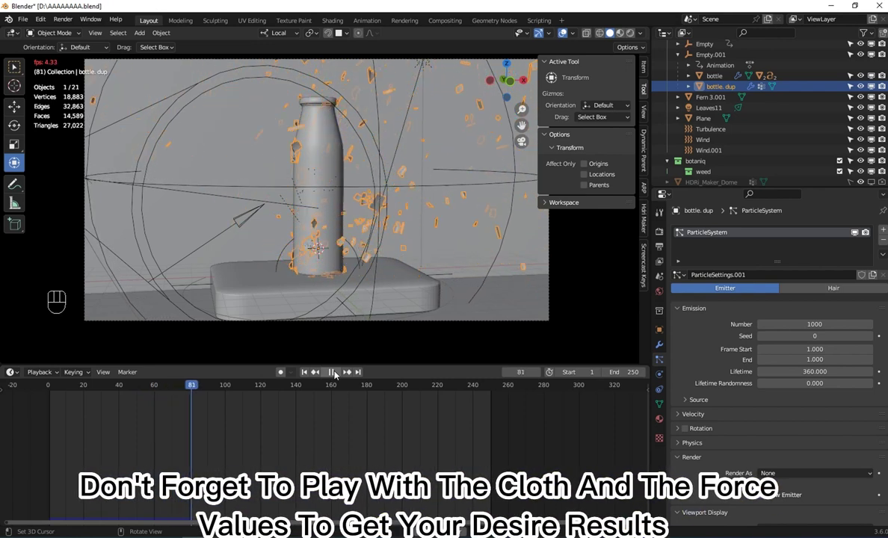
pyautogui.click(339, 375)
pyautogui.click(306, 375)
pyautogui.click(338, 375)
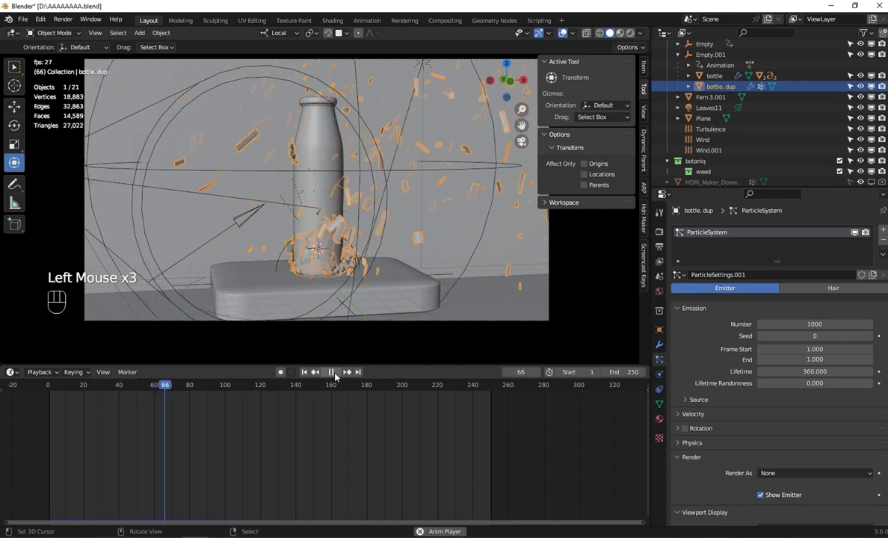
# Select the backdrop wall Cube.002 and orbit the view around it
pyautogui.click(295, 199)
pyautogui.moveTo(296, 198); pyautogui.dragTo(336, 207)
pyautogui.rightClick(177, 130)
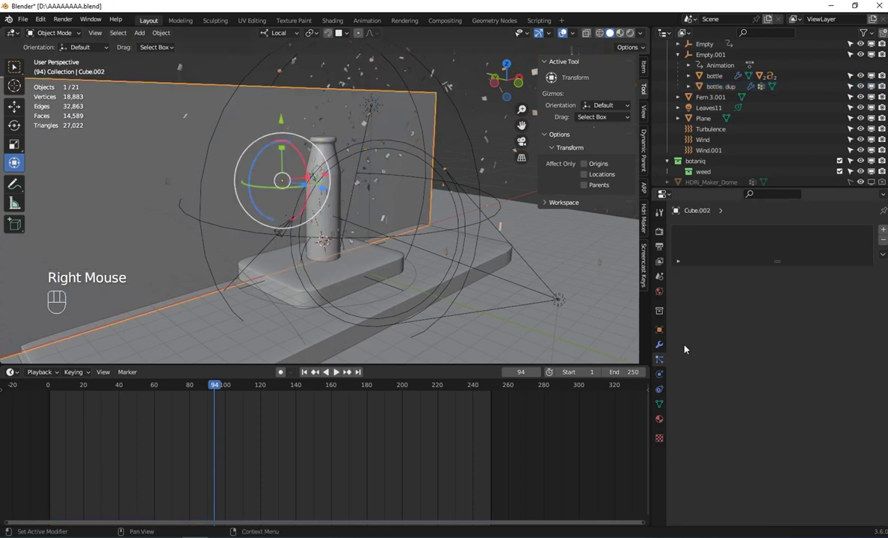
# Enable Collision physics on the backdrop wall Cube.002 so shards bounce off it
pyautogui.click(666, 375)
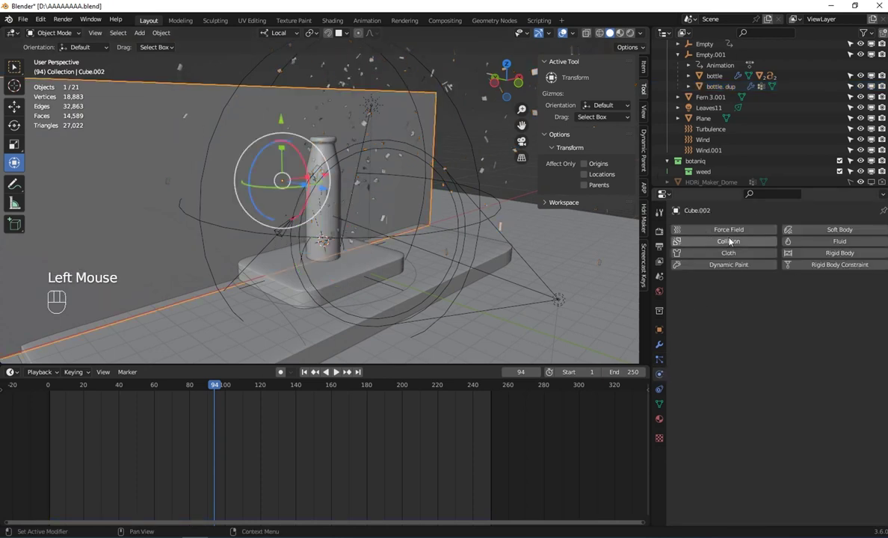
pyautogui.click(741, 243)
pyautogui.moveTo(144, 202); pyautogui.dragTo(170, 203)
pyautogui.middleClick(199, 142)
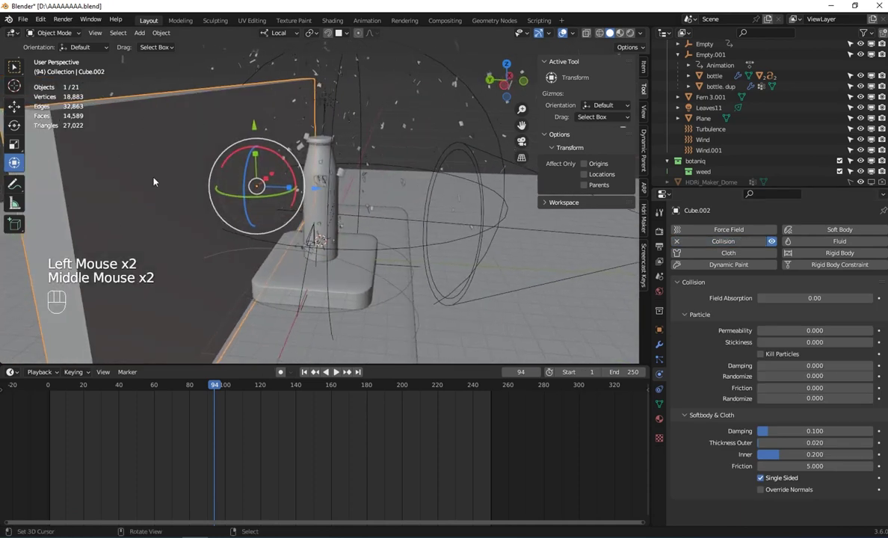
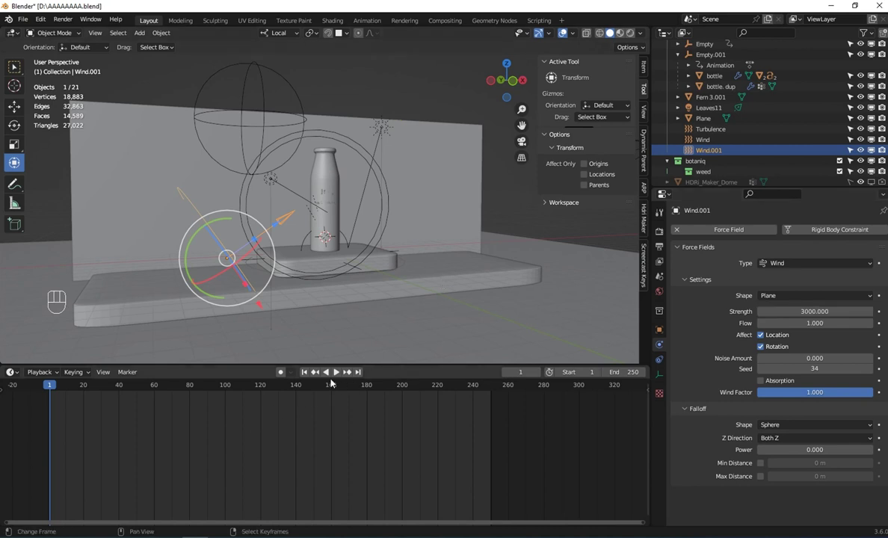
# Replay the wind-blown shatter through the scene camera and pause it
pyautogui.moveTo(338, 378); pyautogui.dragTo(397, 248)
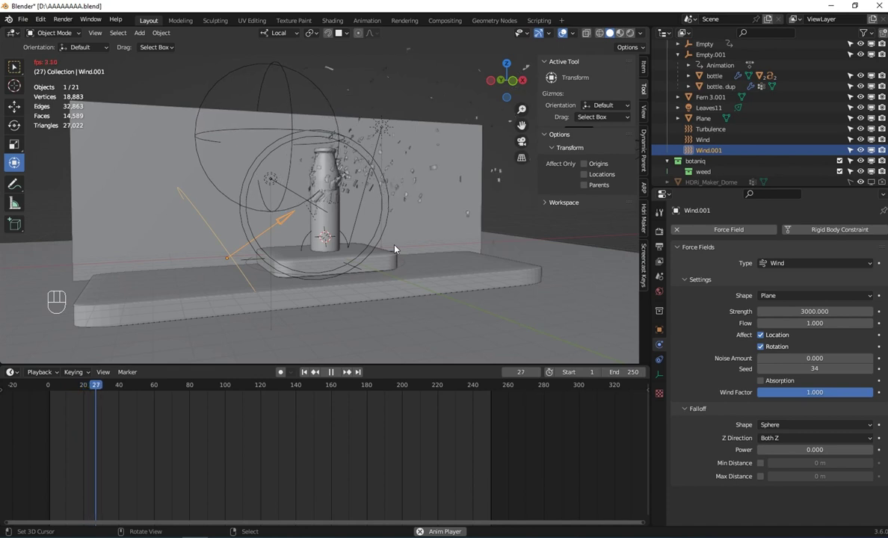
pyautogui.press('KP_0')
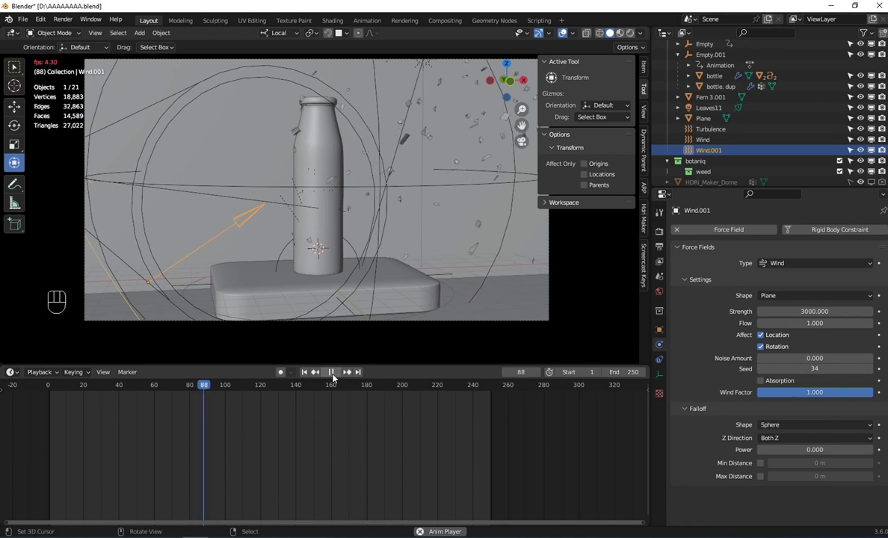
pyautogui.click(336, 378)
# Switch the viewport to Material Preview shading and select bottle.dup
pyautogui.scroll(-3)
pyautogui.click(620, 37)
pyautogui.scroll(3)
pyautogui.moveTo(179, 439); pyautogui.dragTo(641, 399)
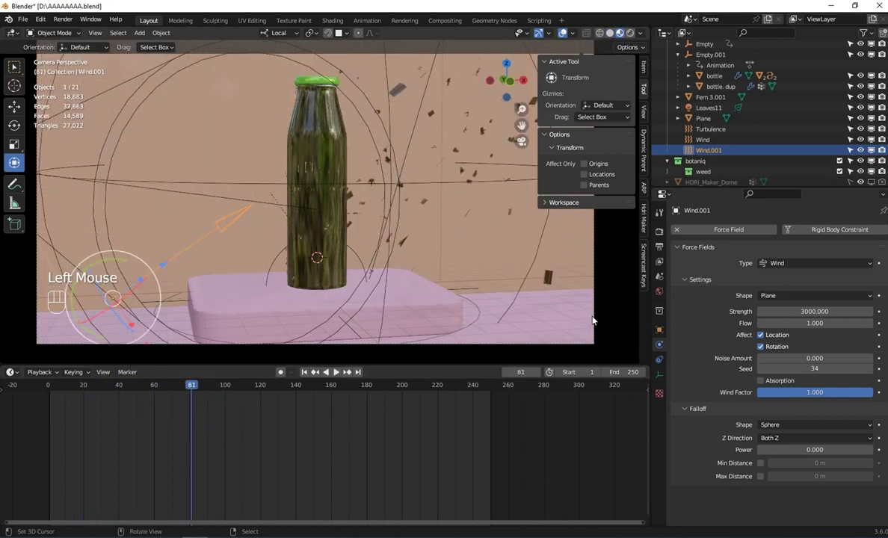
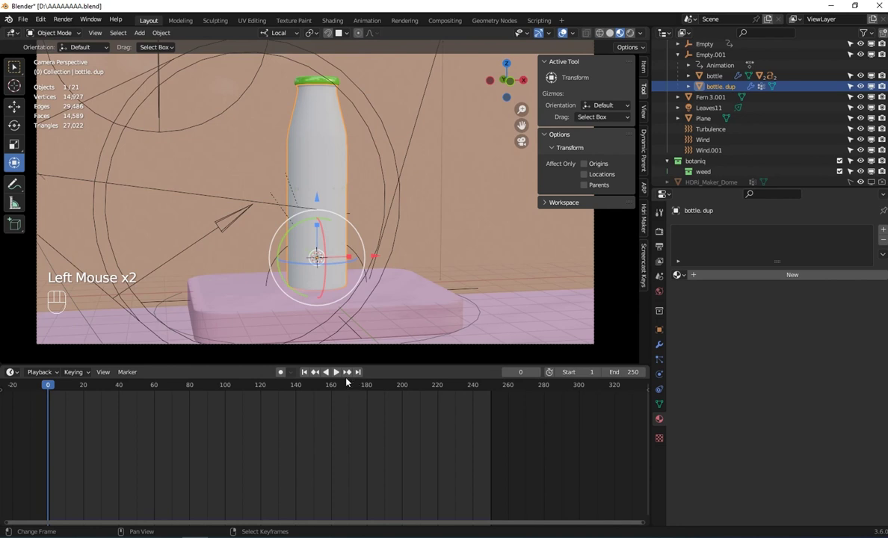
# Check the bottle's modifier stack and particle settings, then reach its cloth cache panel
pyautogui.click(346, 379)
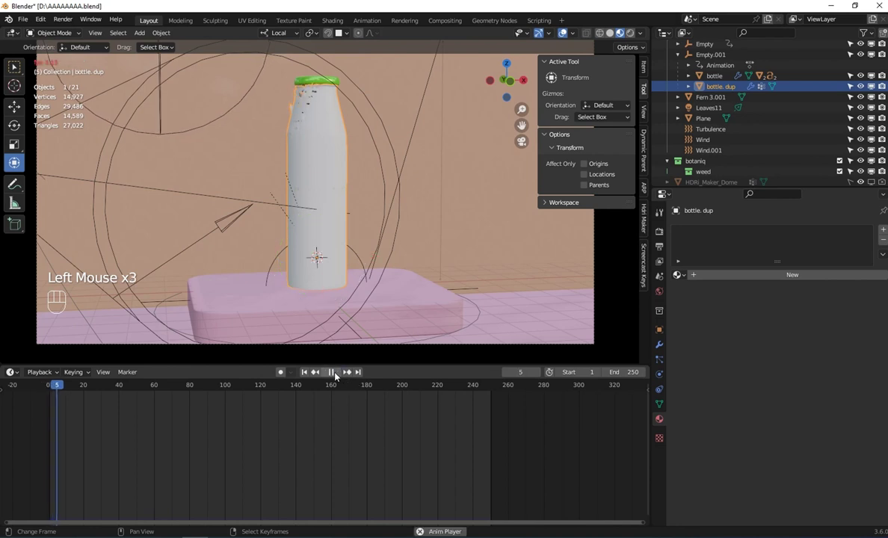
pyautogui.click(604, 347)
pyautogui.click(659, 343)
pyautogui.scroll(-3)
pyautogui.scroll(-3)
pyautogui.scroll(-3)
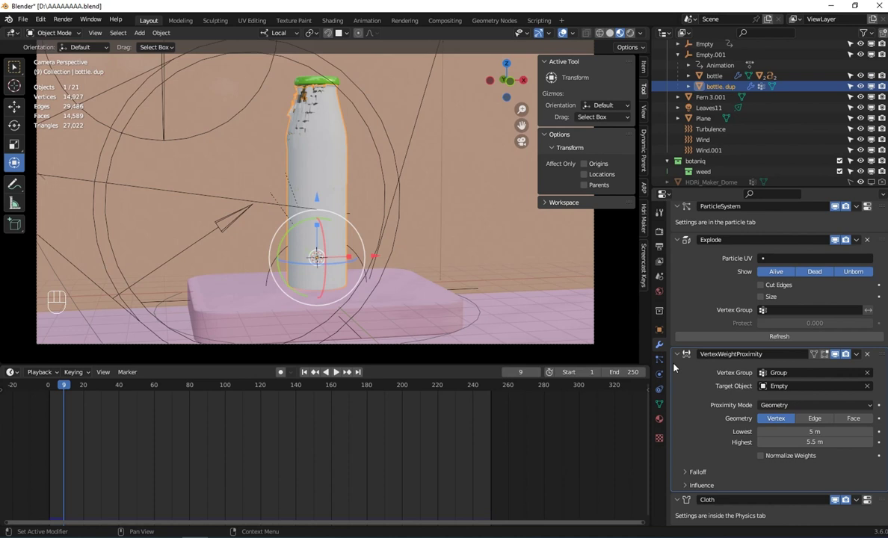
pyautogui.scroll(-3)
pyautogui.click(667, 362)
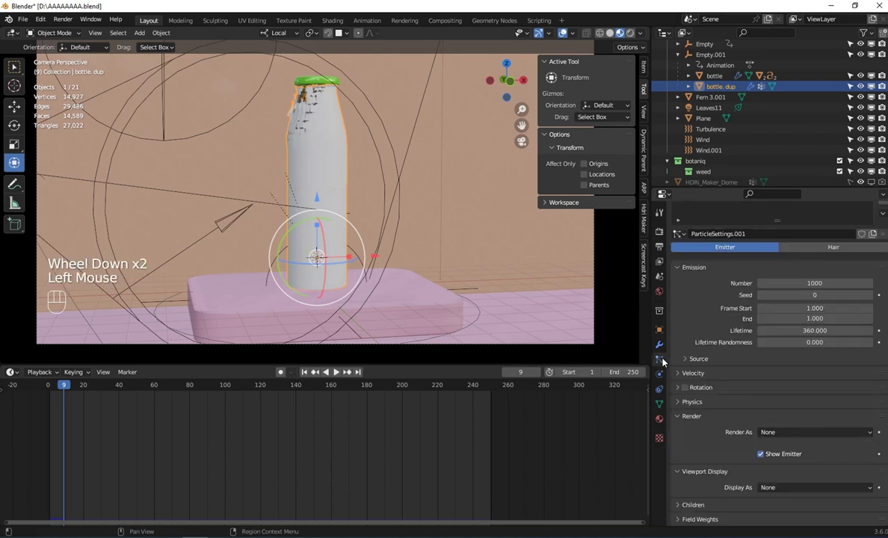
pyautogui.click(659, 378)
pyautogui.scroll(-3)
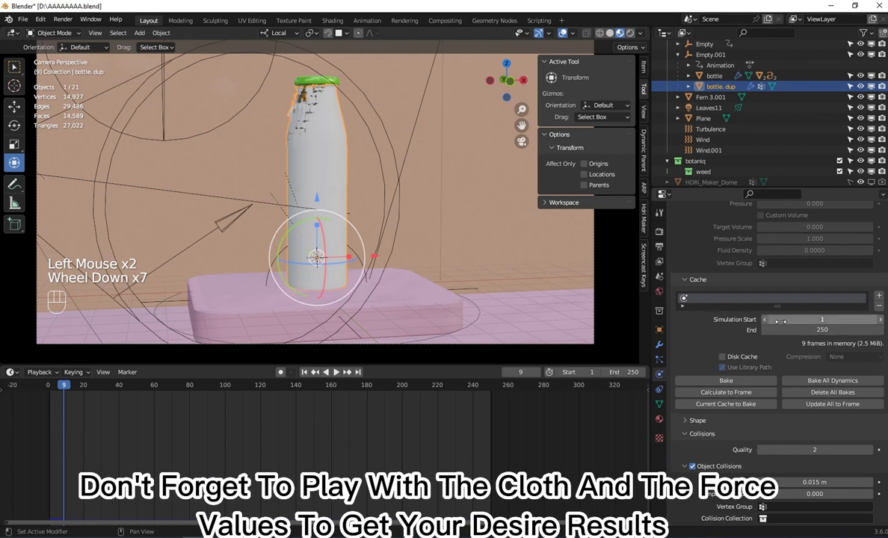
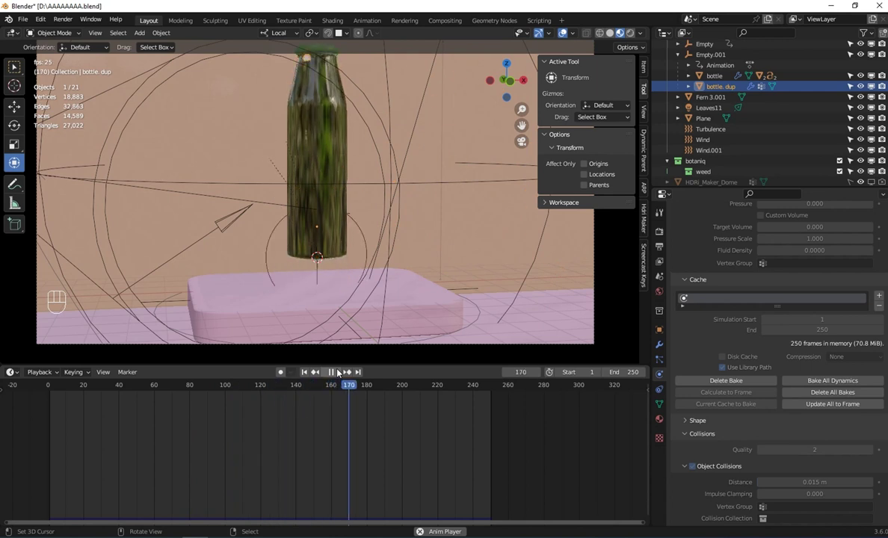
# Bake the cloth simulation over all 250 frames, replay it and return to frame 1 zoomed on the bottle
pyautogui.scroll(-3)
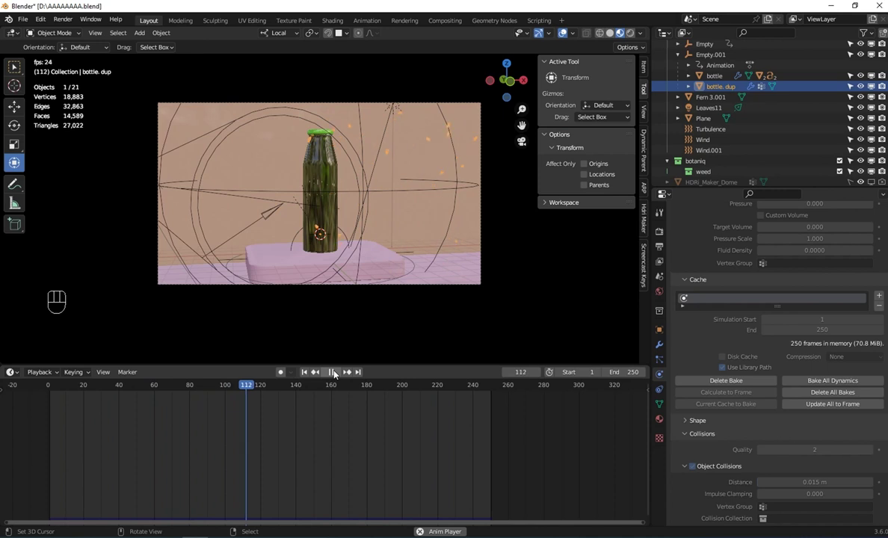
pyautogui.click(338, 374)
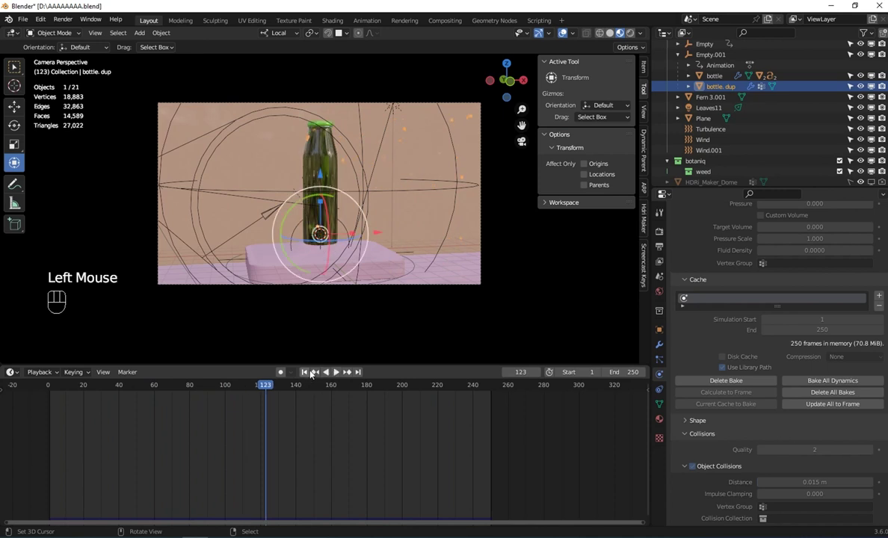
pyautogui.click(312, 373)
pyautogui.scroll(3)
pyautogui.rightClick(312, 156)
pyautogui.scroll(3)
pyautogui.scroll(-3)
pyautogui.middleClick(308, 175)
pyautogui.scroll(3)
pyautogui.moveTo(306, 131); pyautogui.dragTo(317, 159)
# Create a new material with orange base colour, metallic 0.84, roughness 0.045, shown in Rendered shading
pyautogui.click(665, 420)
pyautogui.click(754, 276)
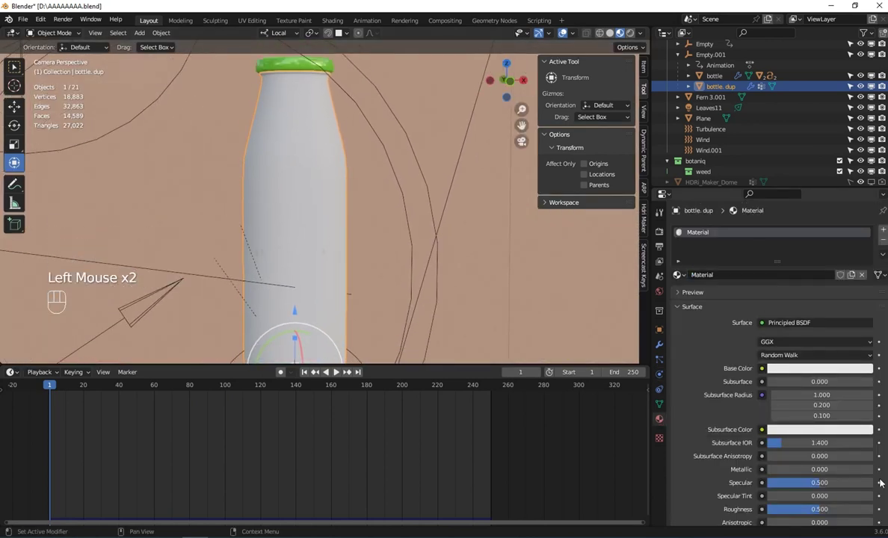
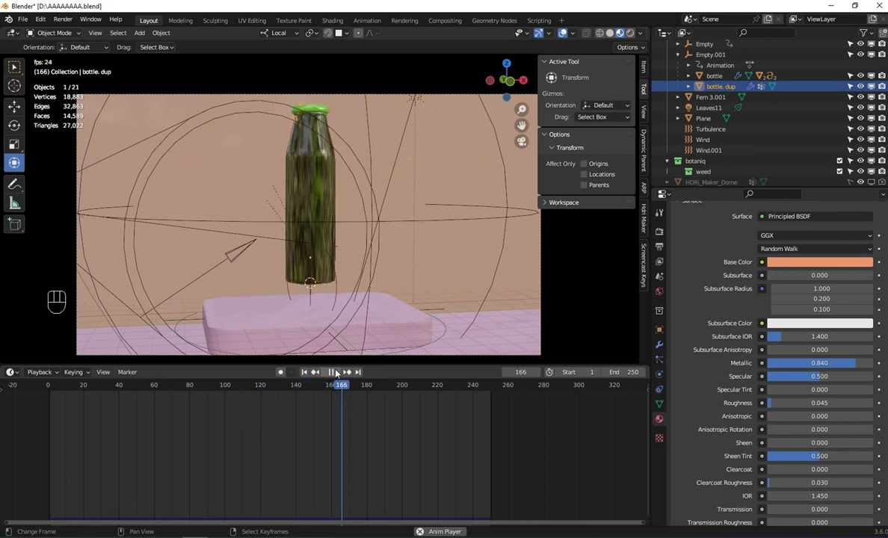
pyautogui.click(339, 373)
pyautogui.click(631, 38)
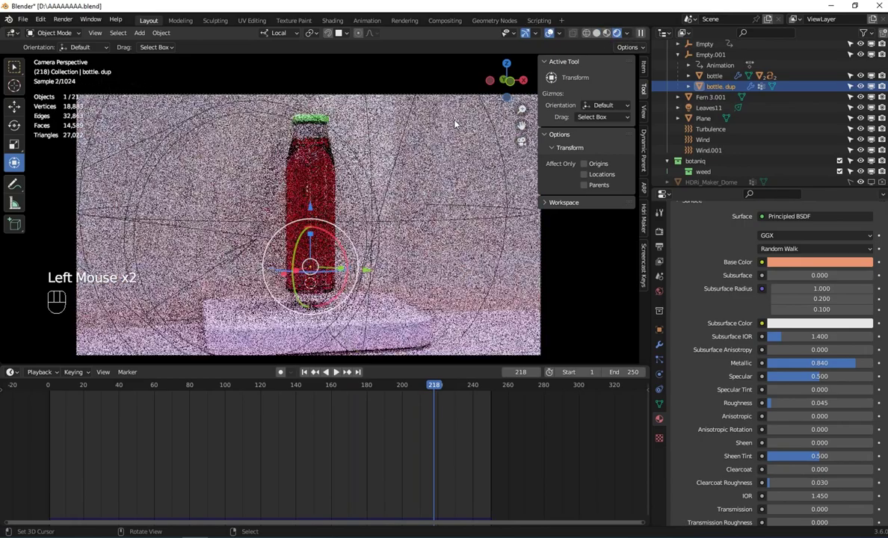
# Reframe the bottle, jump to frame 1 and play the rendered shatter
pyautogui.scroll(3)
pyautogui.moveTo(303, 411); pyautogui.dragTo(113, 401)
pyautogui.click(37, 450)
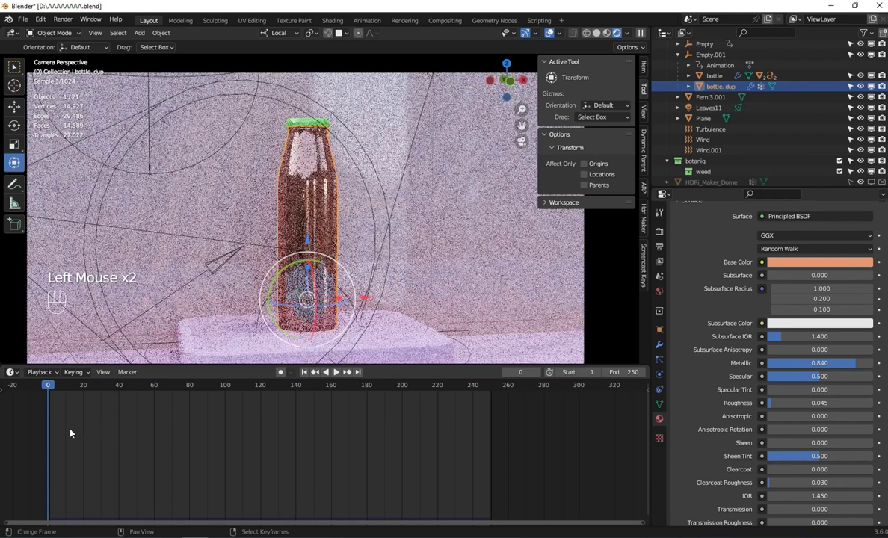
pyautogui.click(57, 424)
pyautogui.click(550, 38)
pyautogui.click(530, 35)
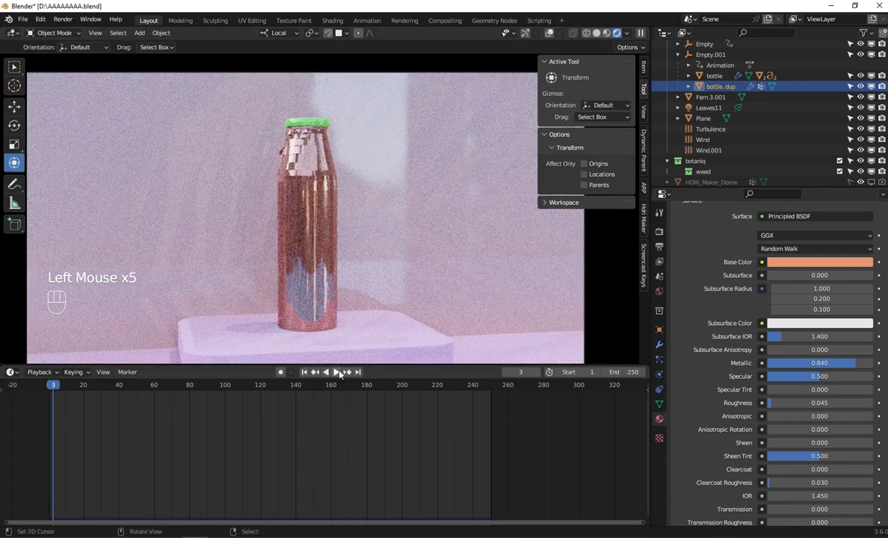
# Pause and scrub through the shattering frames past frame 170
pyautogui.click(340, 374)
pyautogui.click(338, 373)
pyautogui.moveTo(165, 412); pyautogui.dragTo(254, 364)
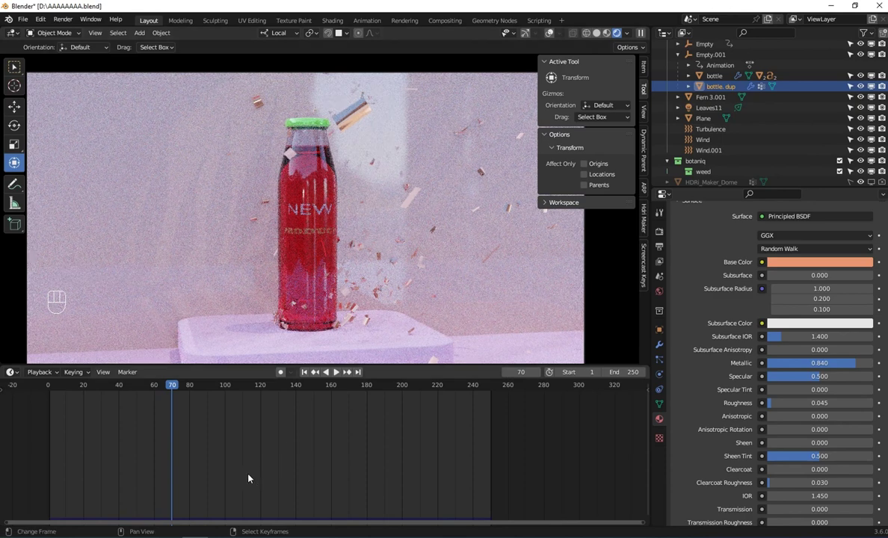
pyautogui.moveTo(187, 438); pyautogui.dragTo(345, 413)
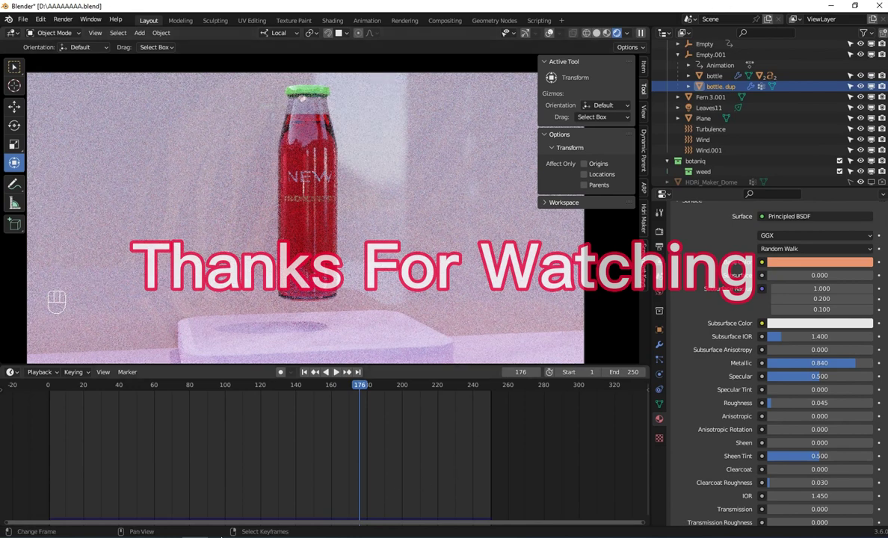